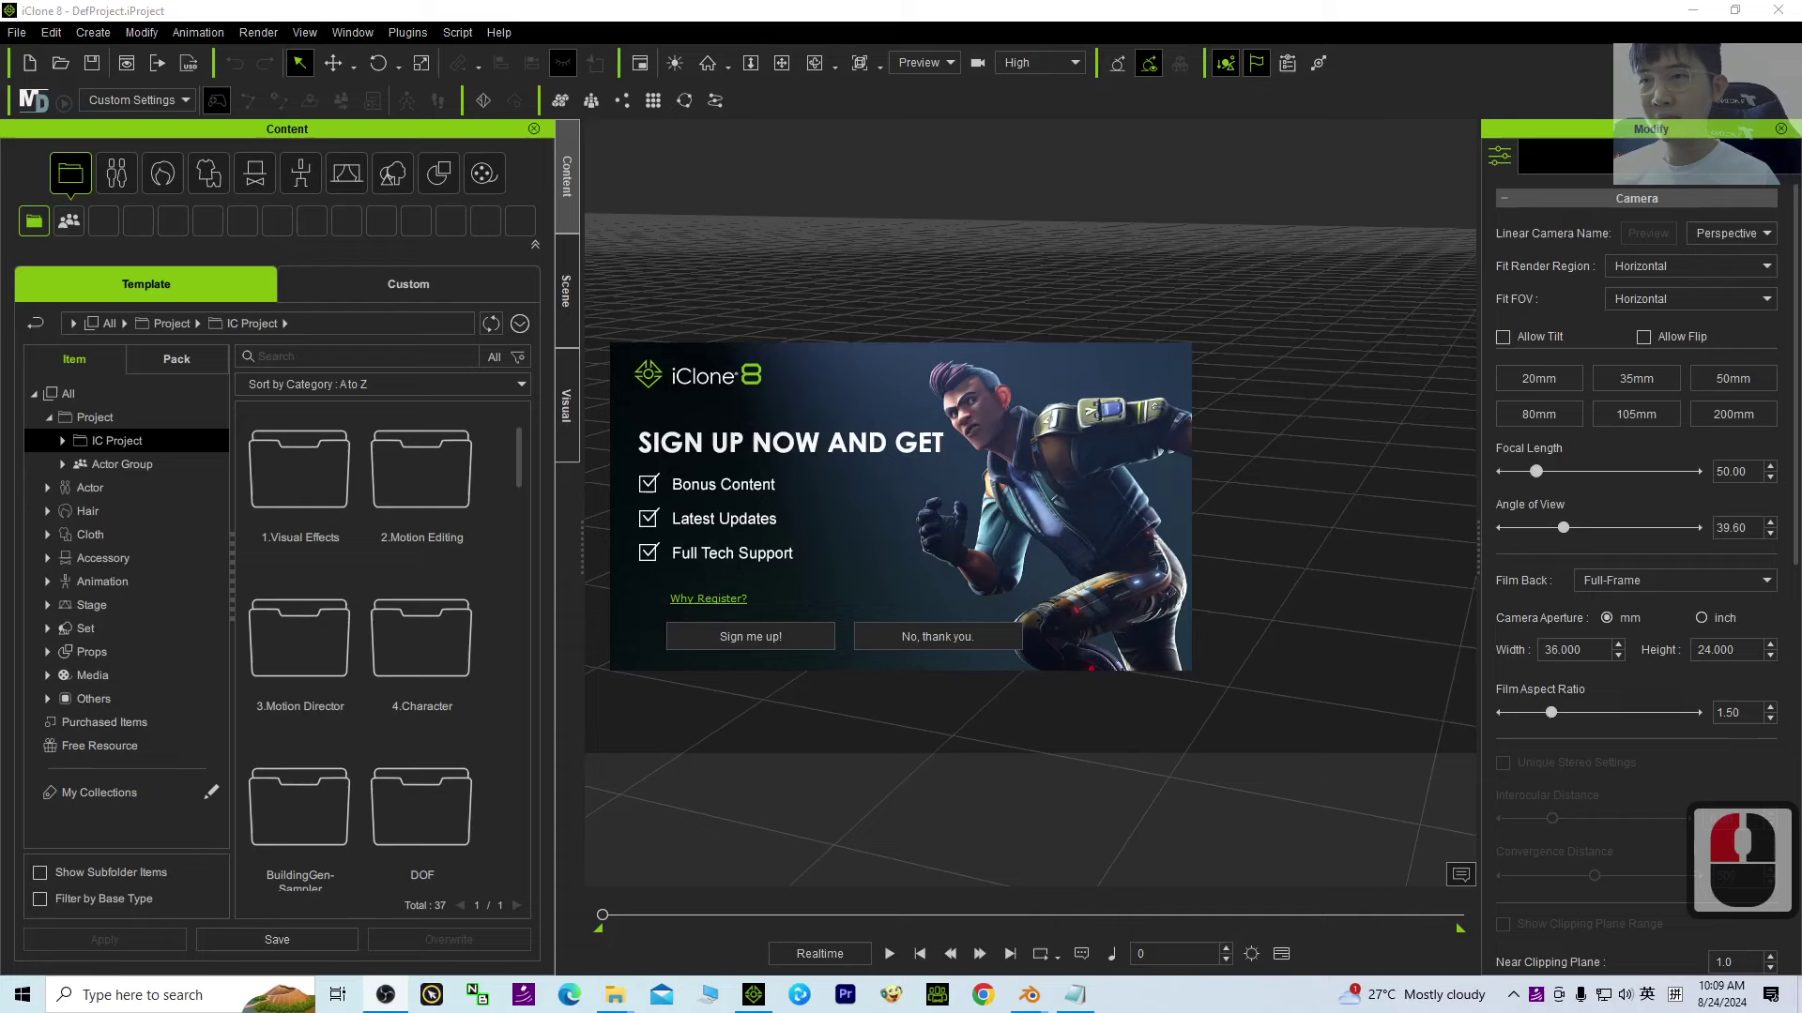
Step: Dismiss the sign-up prompt, put iClone out of view and launch the ThreeDPoseTracker shortcut from the desktop
left_click(1305, 488)
left_click(1263, 433)
left_click(987, 636)
left_click(1694, 7)
left_click(554, 425)
double_click(43, 327)
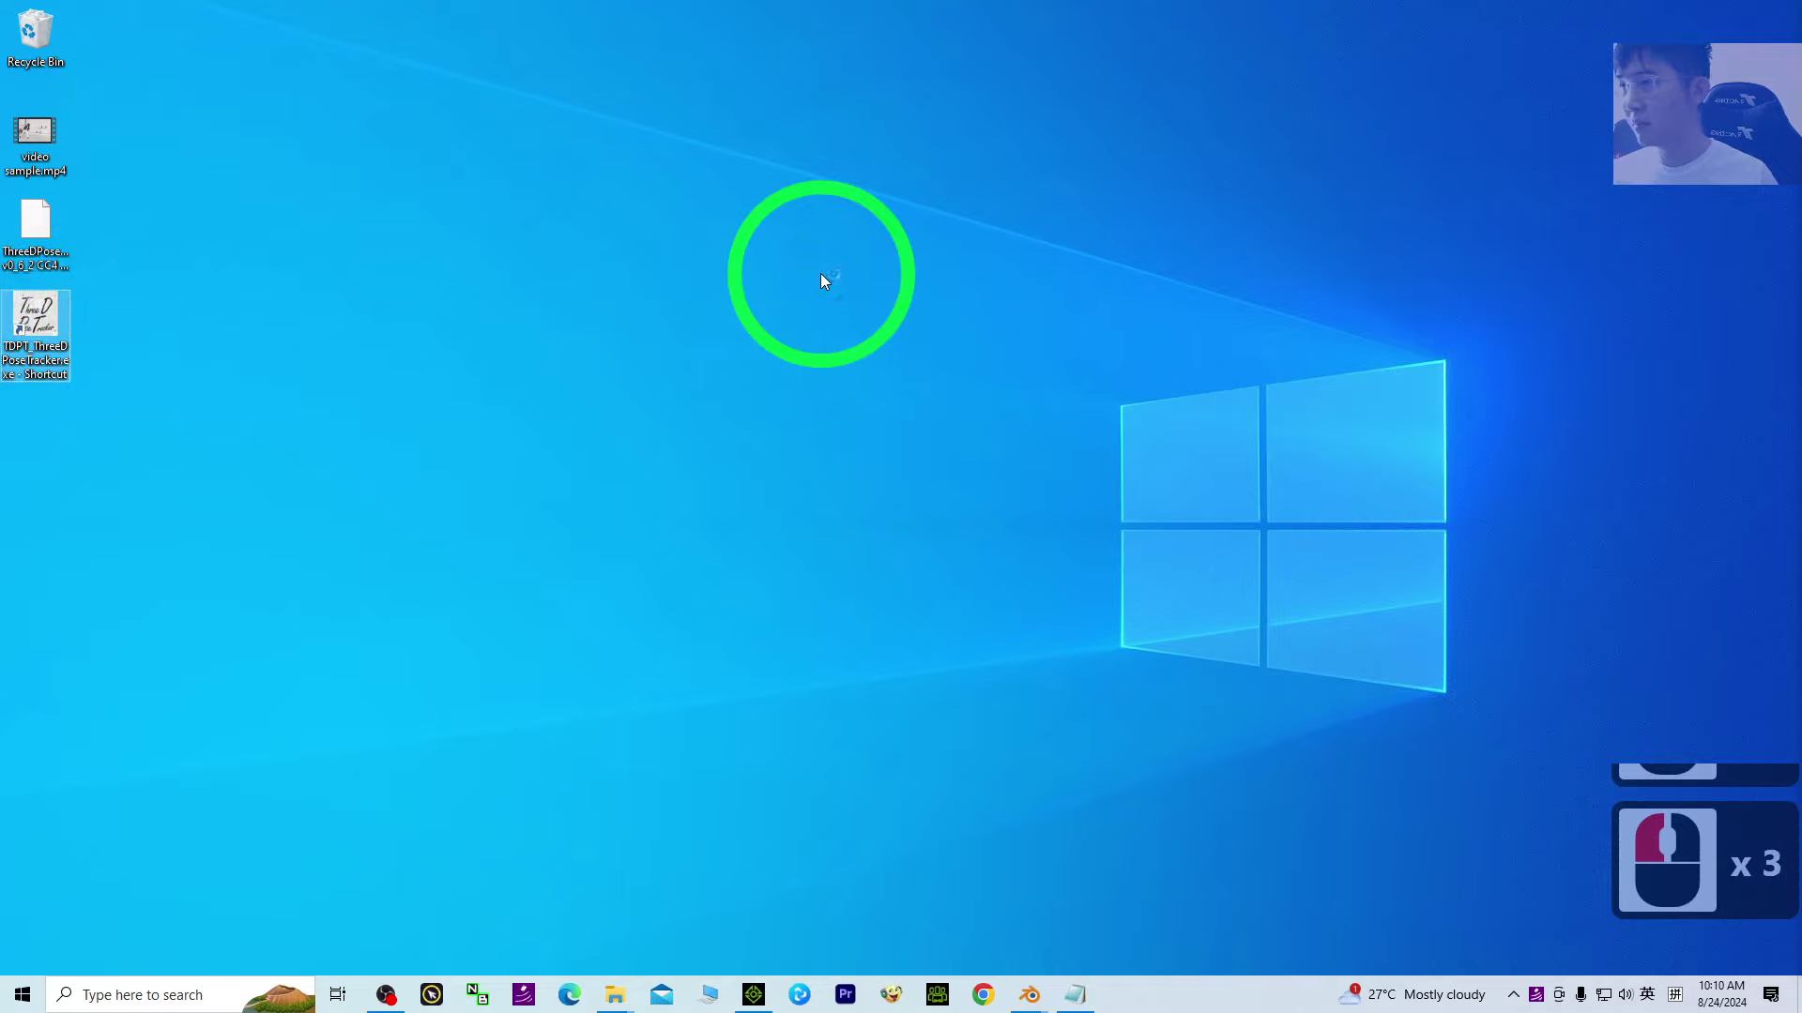
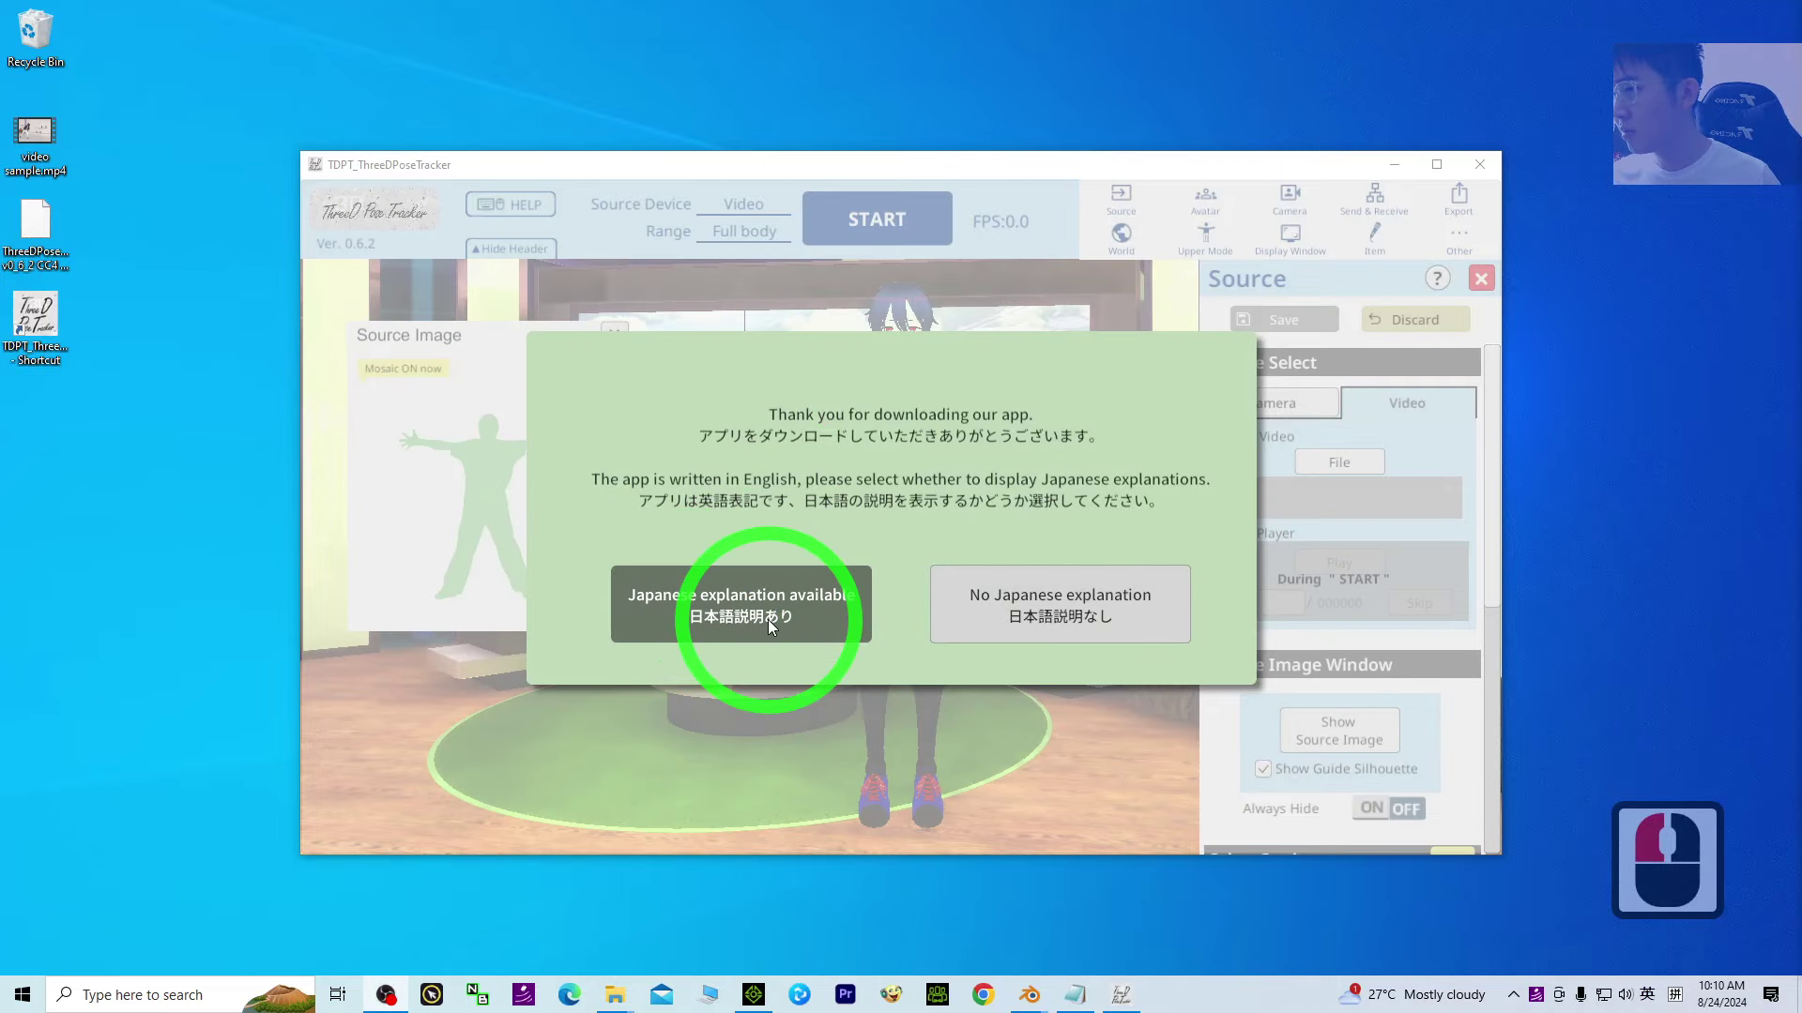
Step: Answer the welcome dialog by choosing to show the explanation tips
left_click(1122, 607)
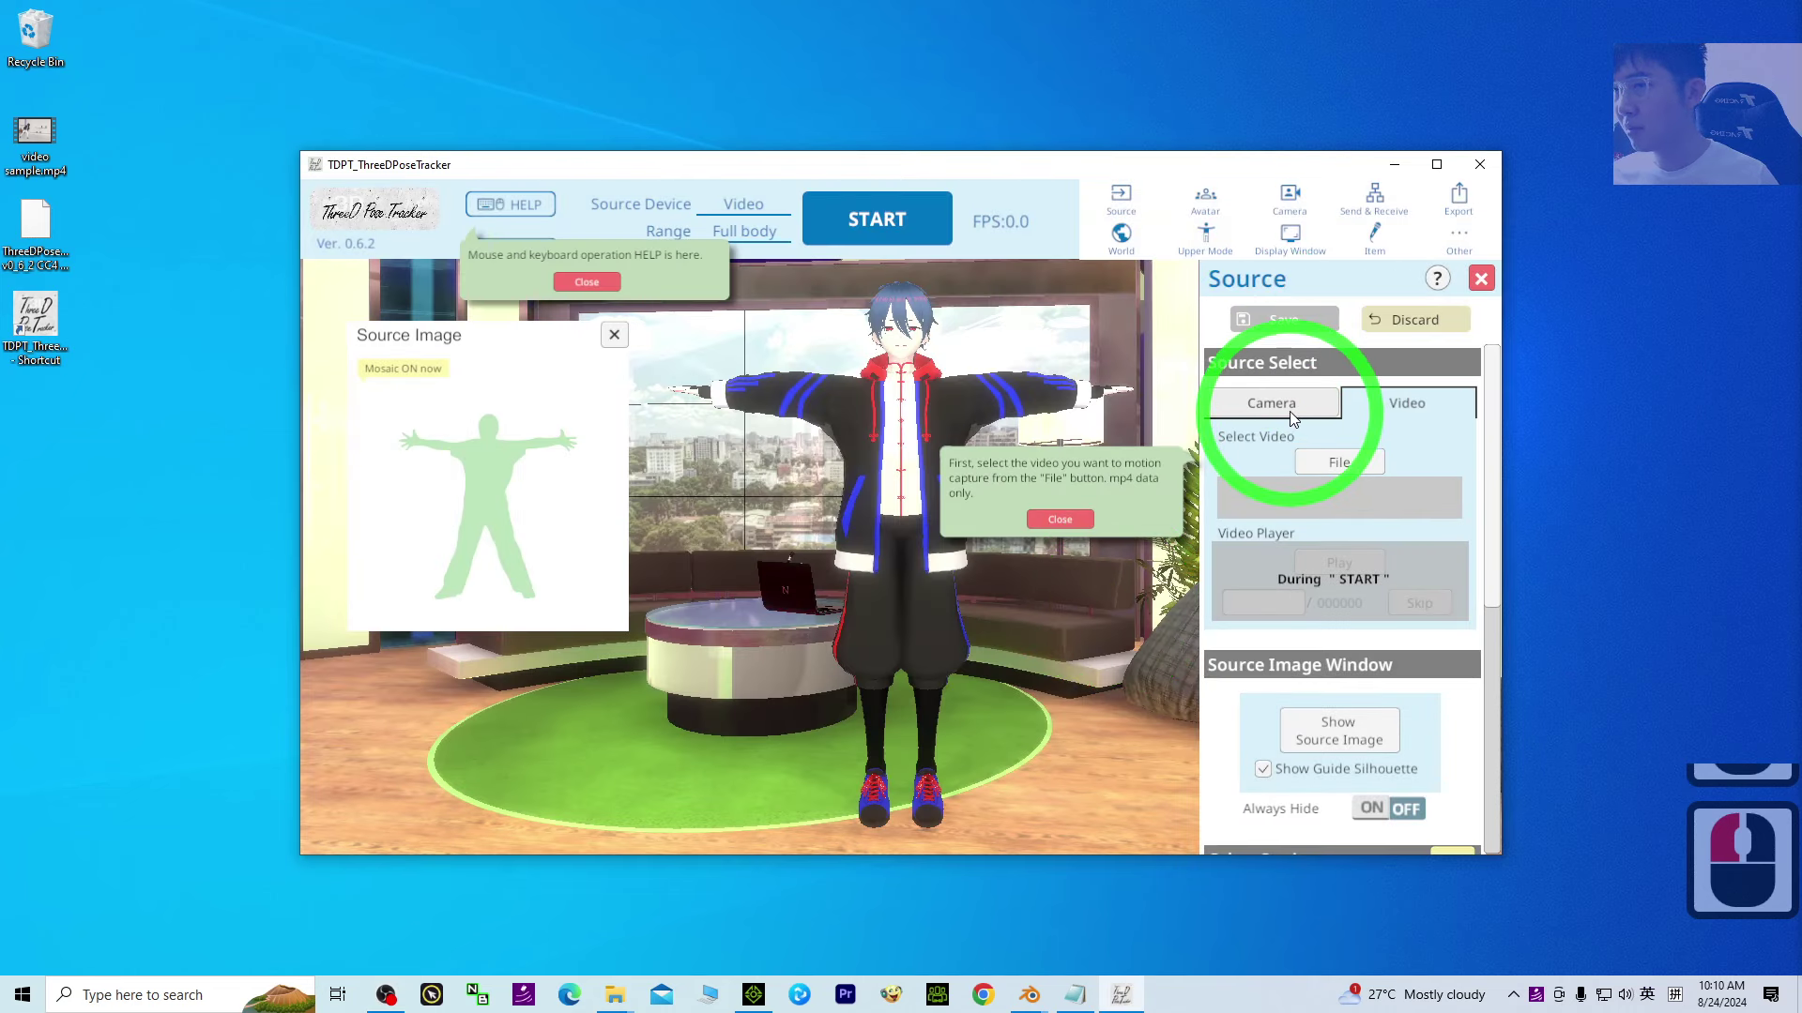
Step: Load sample.mp4 from the Desktop as the video source and maximize the tracker window
left_click(1348, 462)
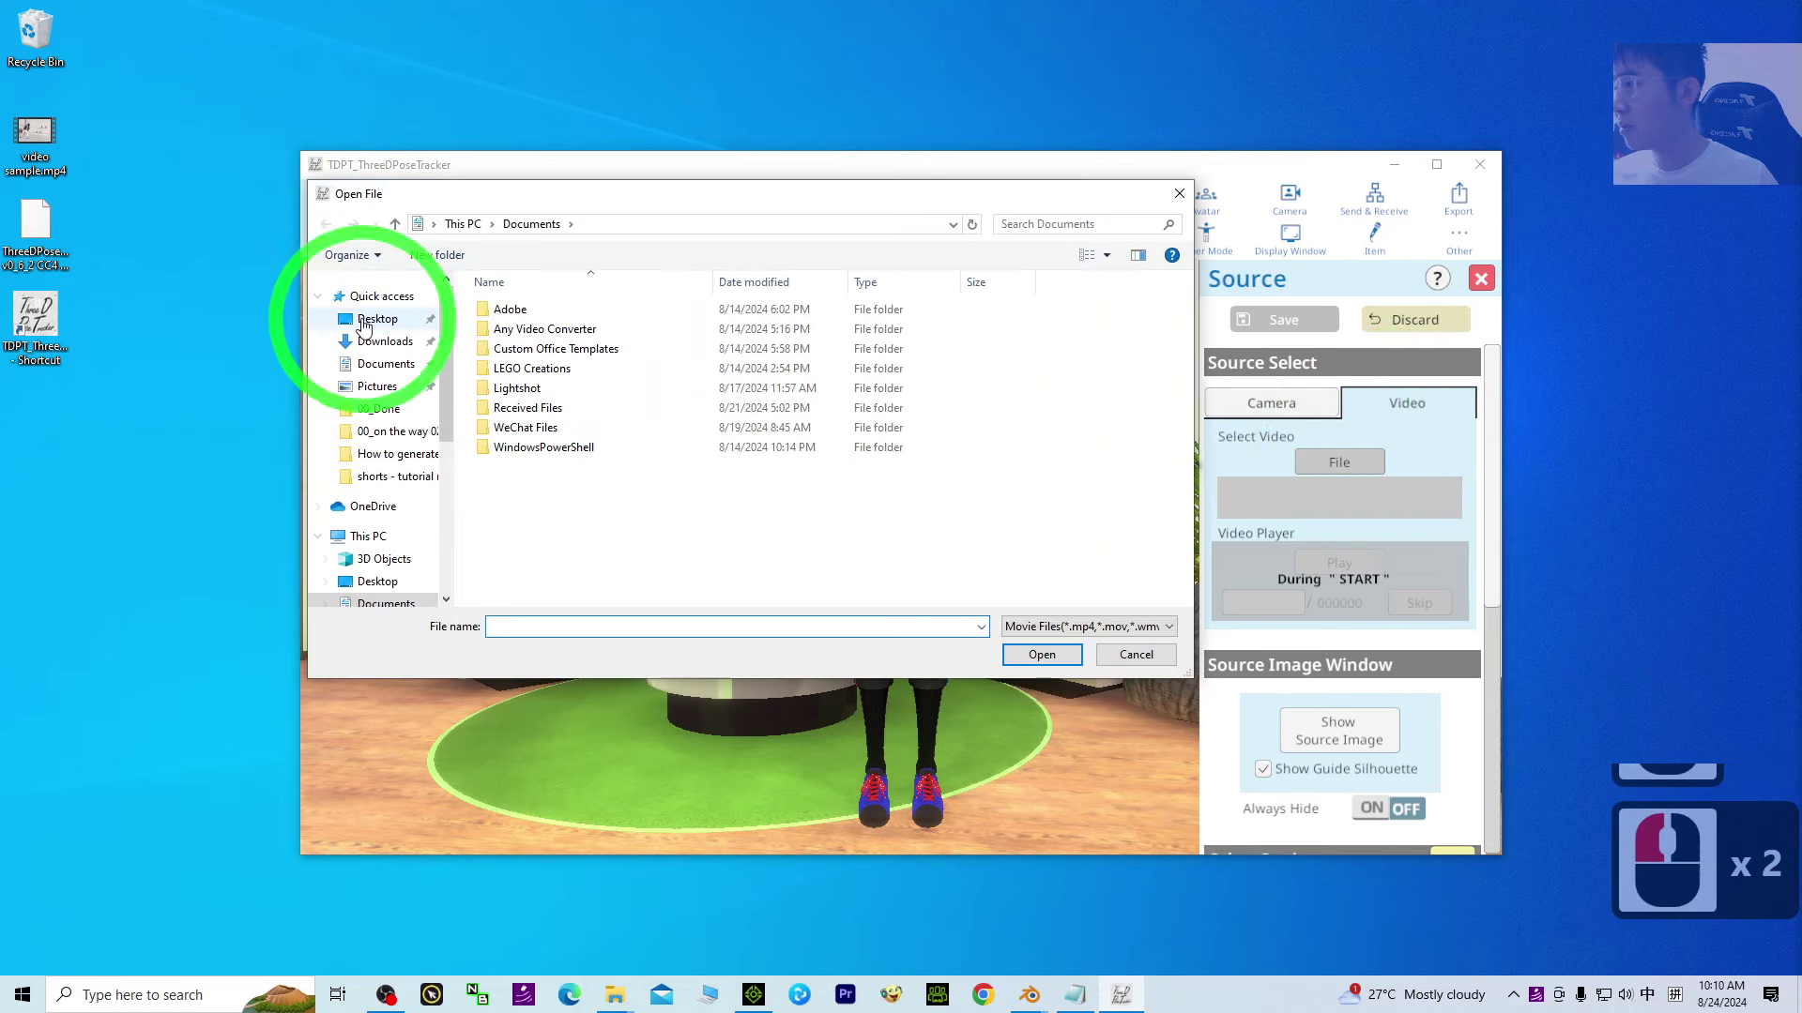
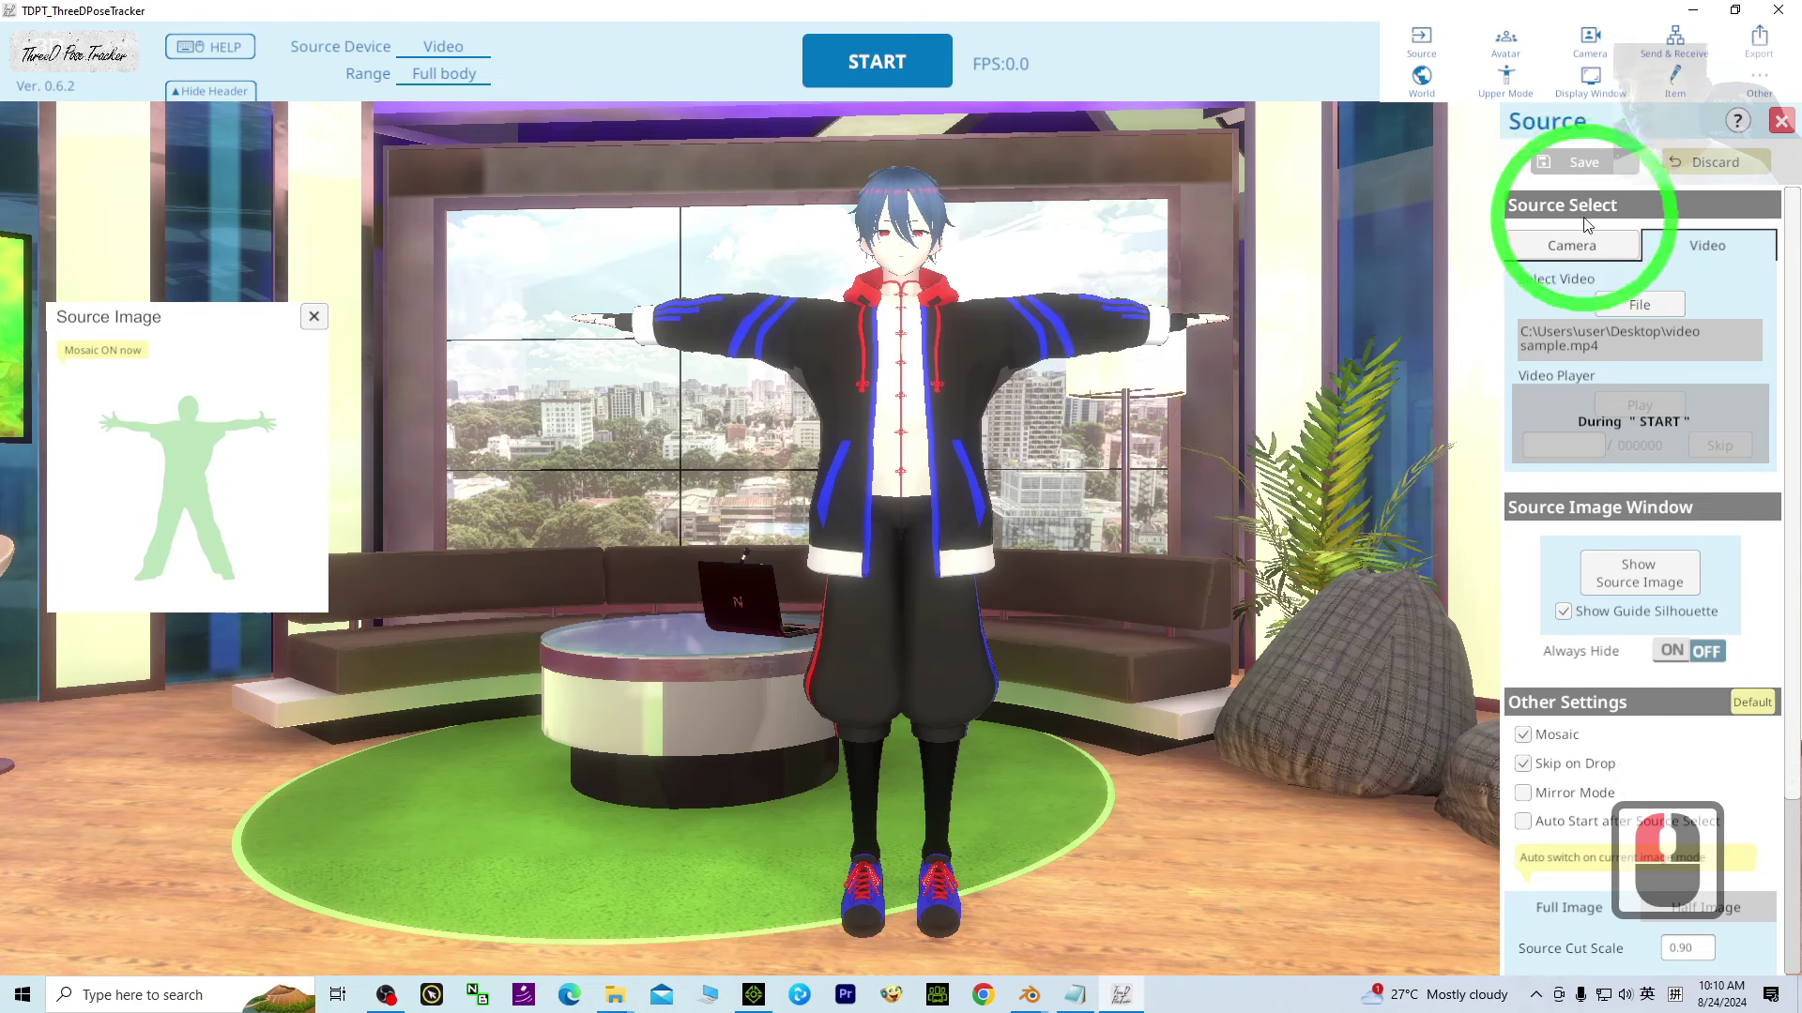
left_click(1693, 282)
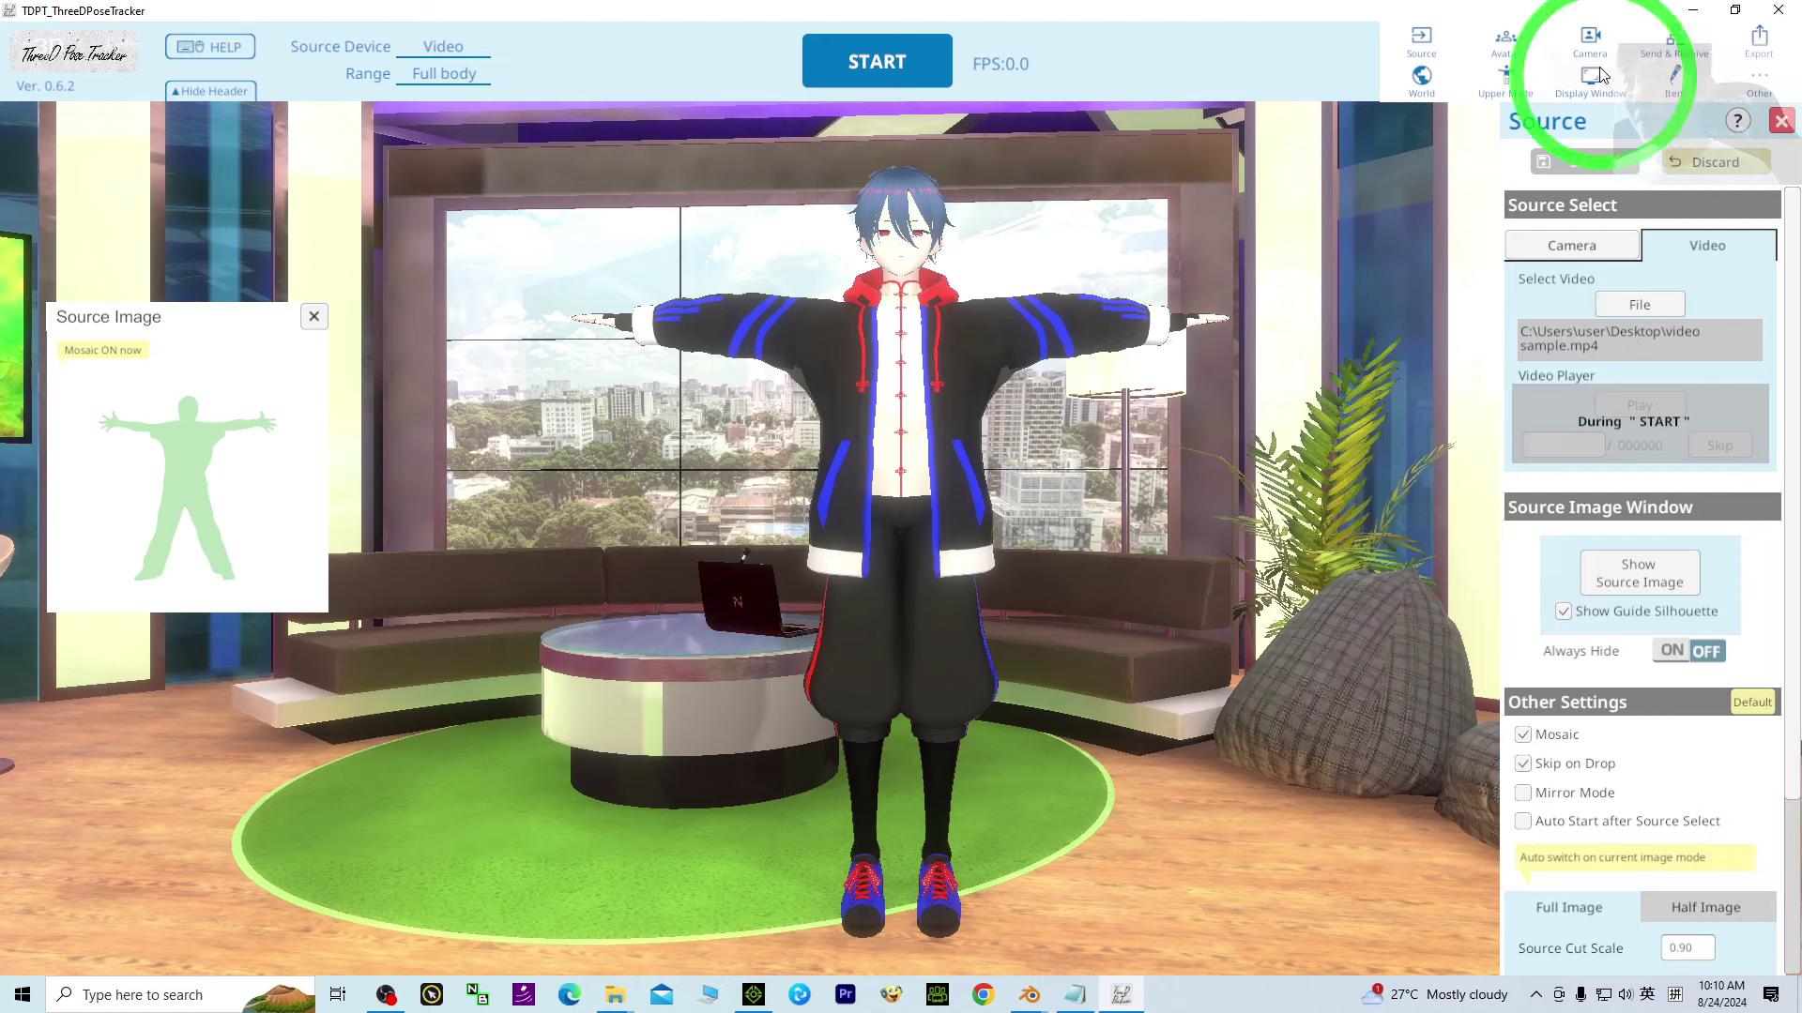
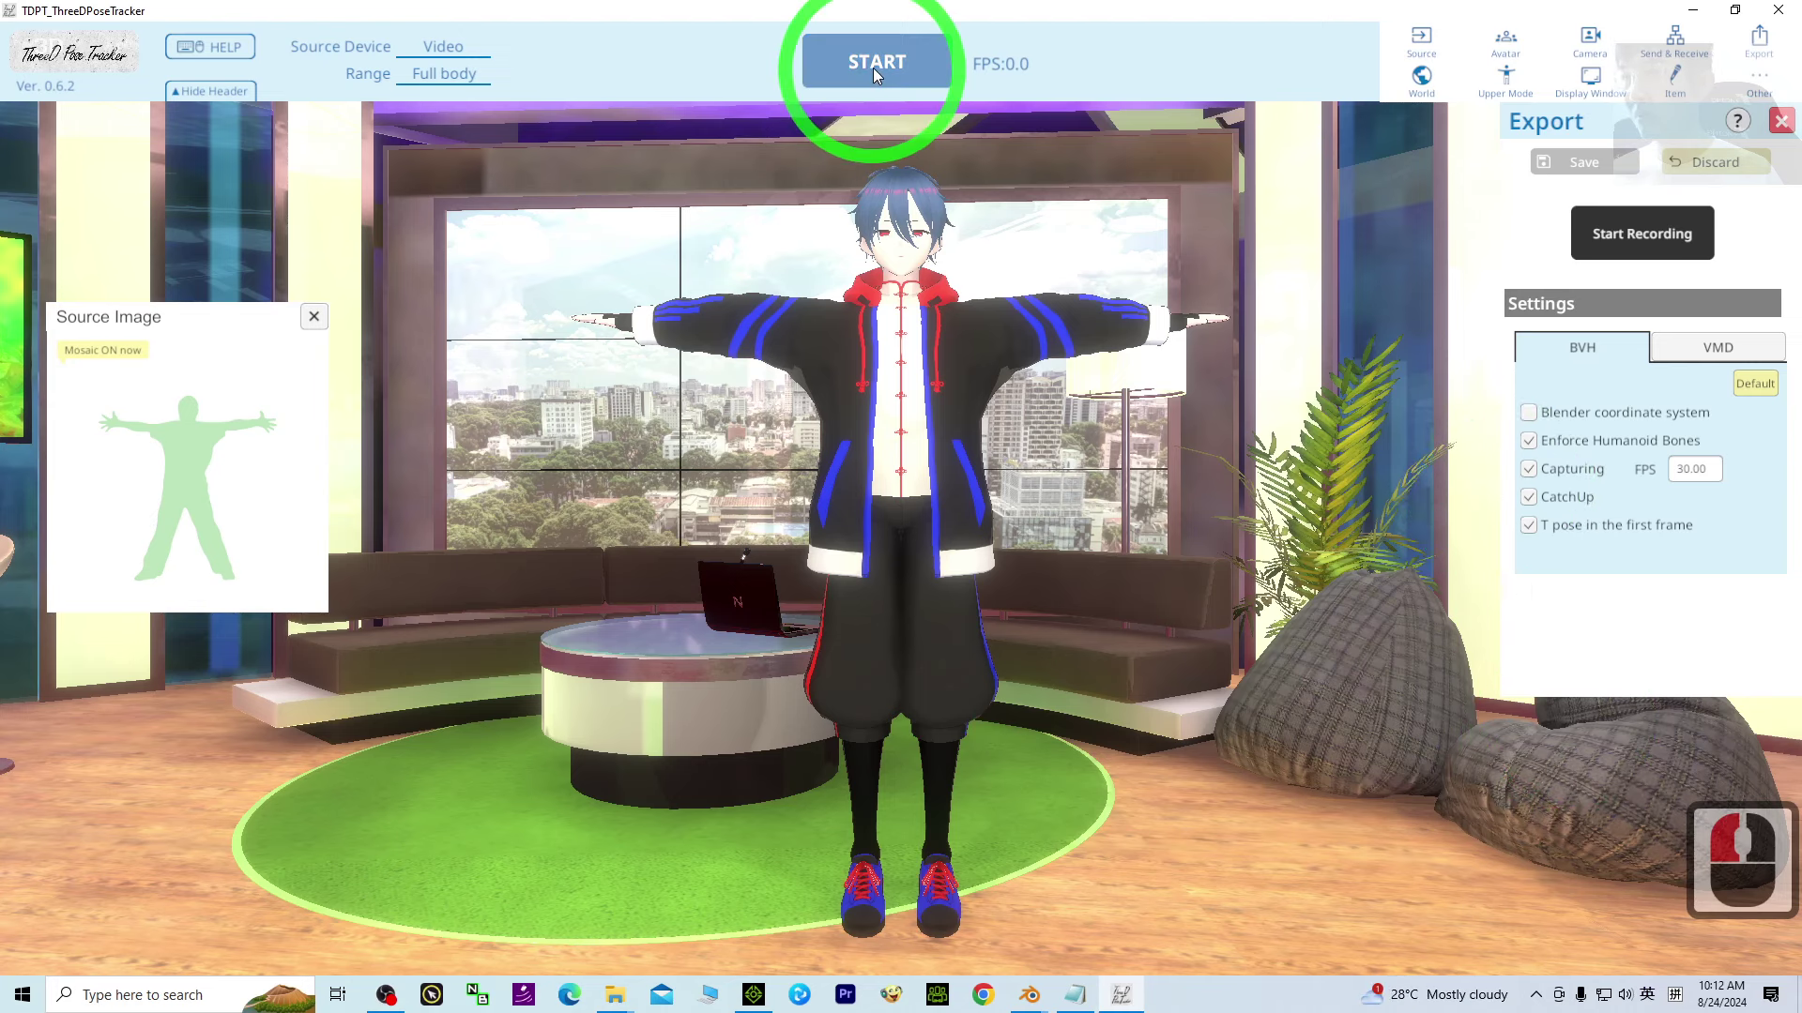
Step: Track the dancer, record the motion and save it as a BVH file on the Desktop
left_click(891, 76)
left_click(1644, 243)
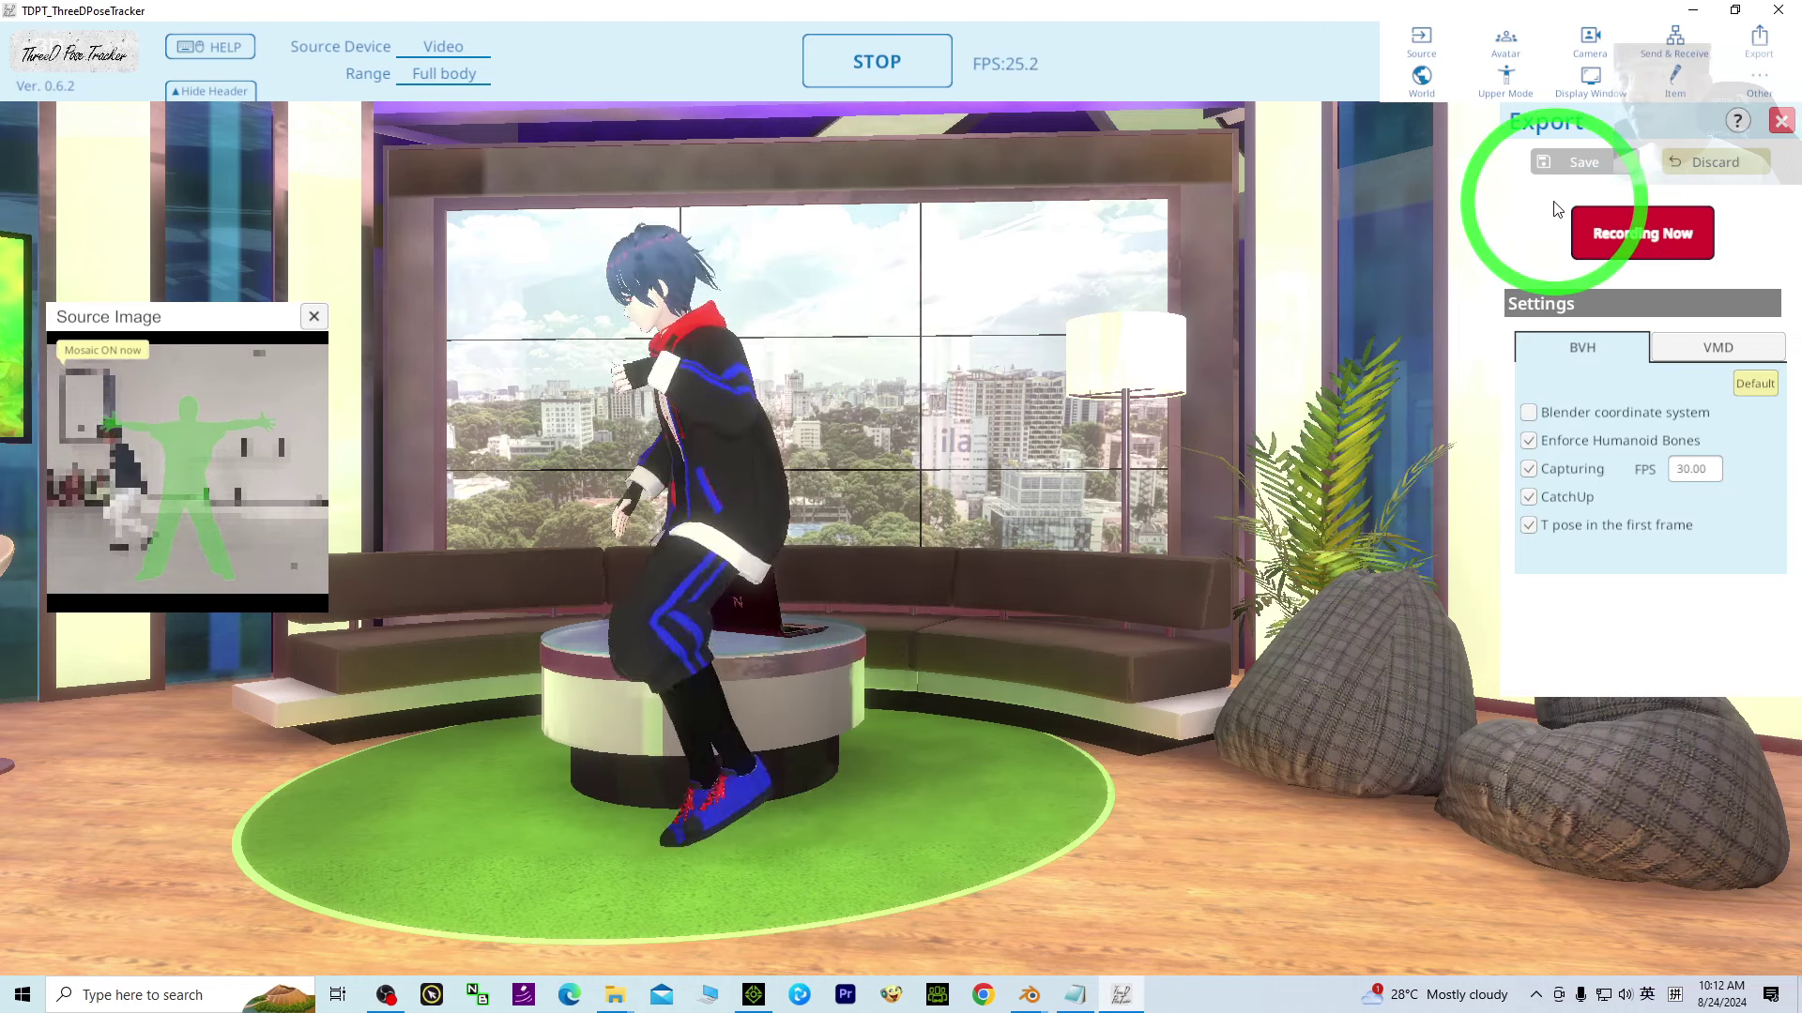
left_click(1646, 244)
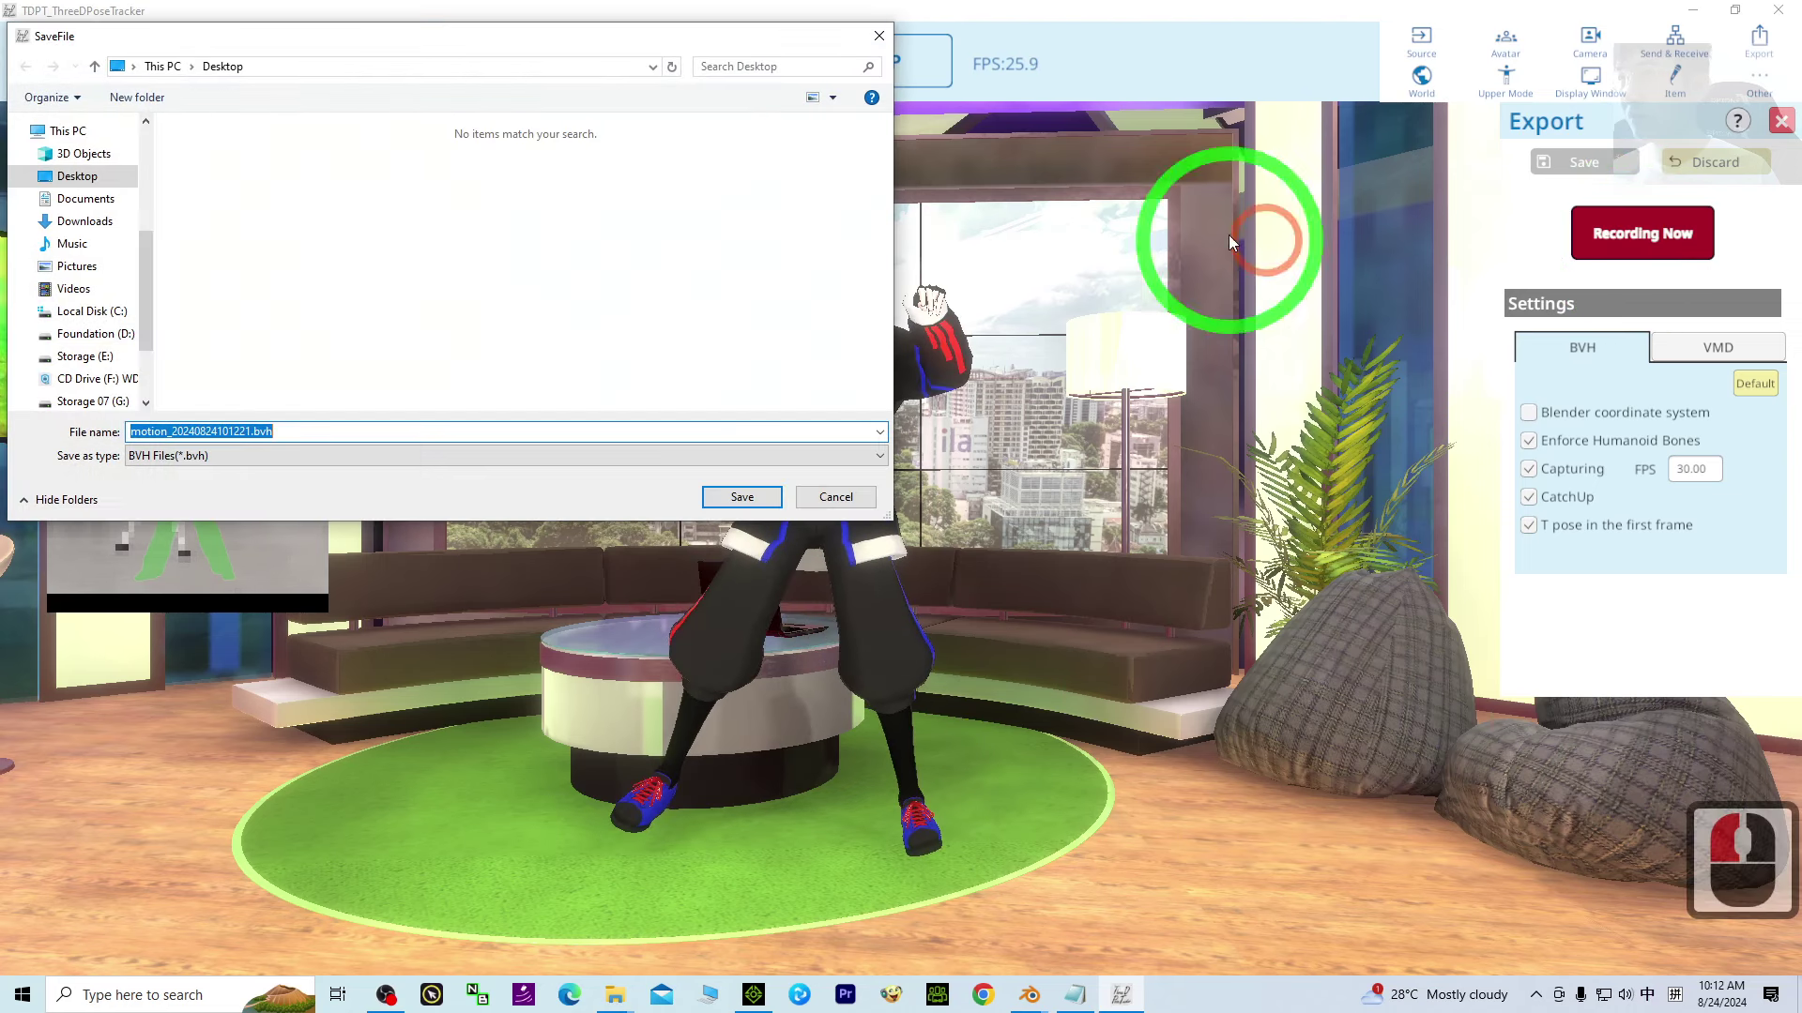
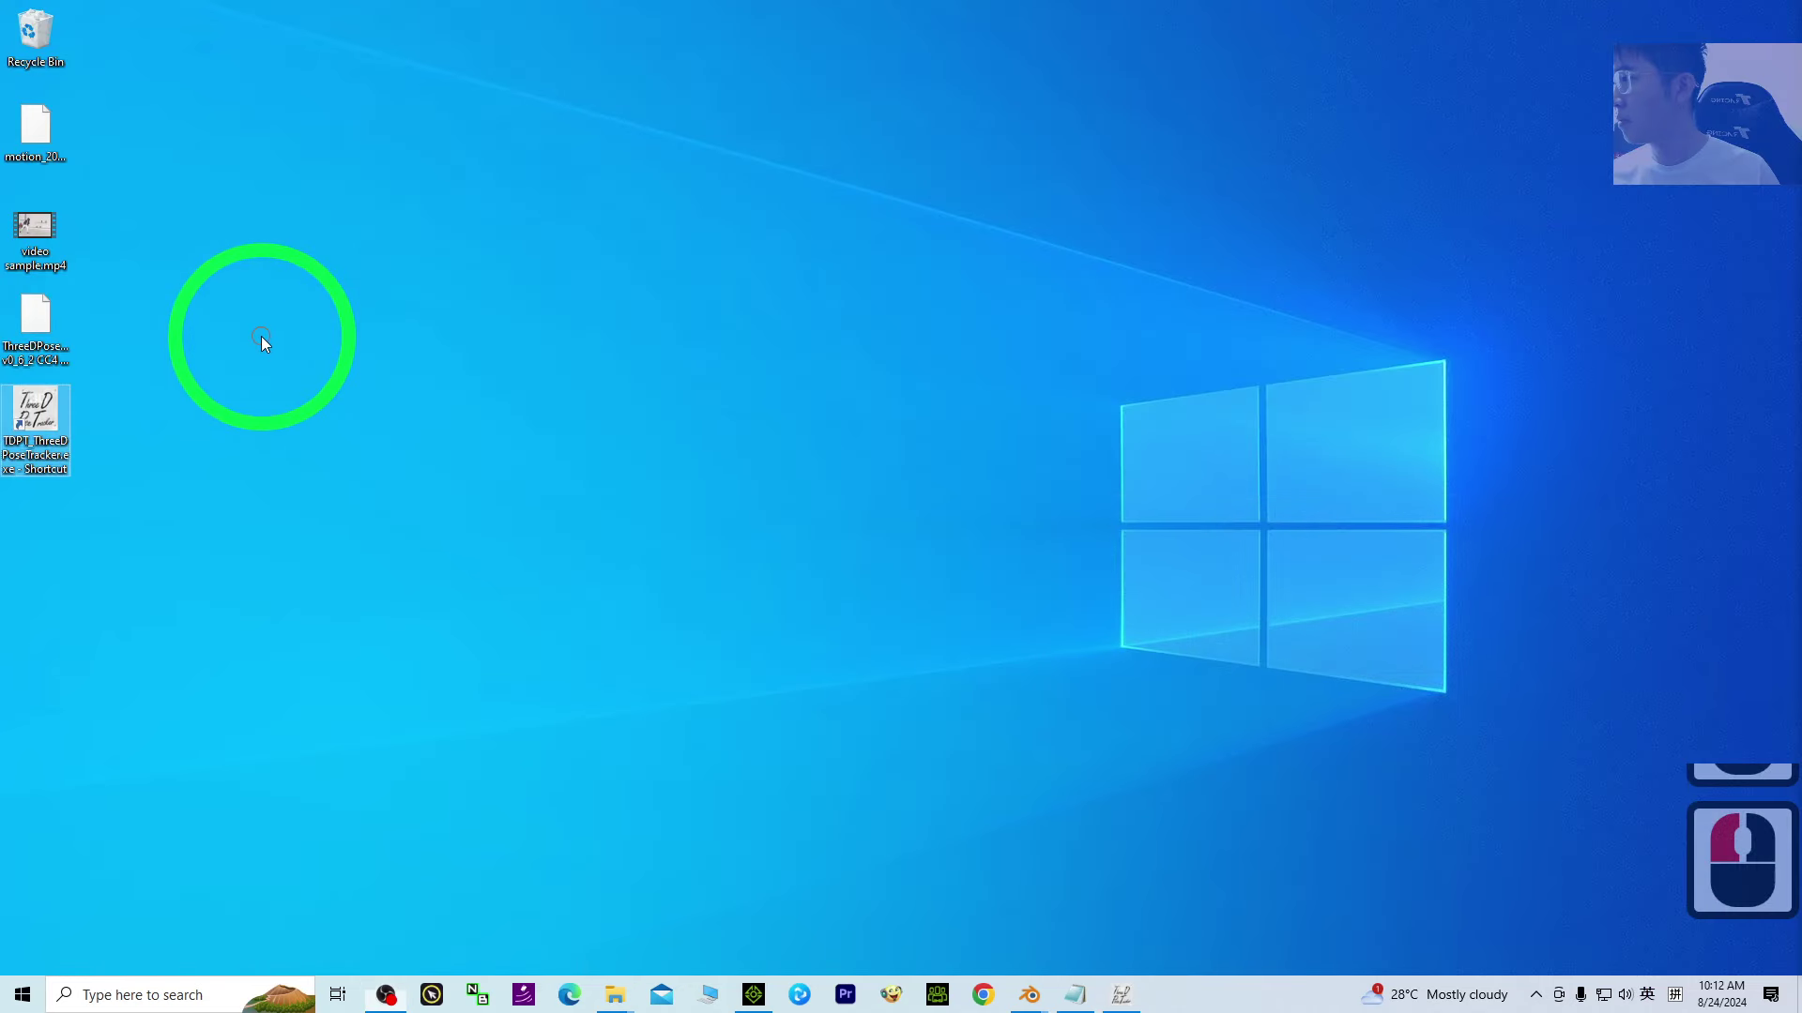
Step: Close ThreeDPoseTracker and bring iClone 8 back into view
left_click(45, 331)
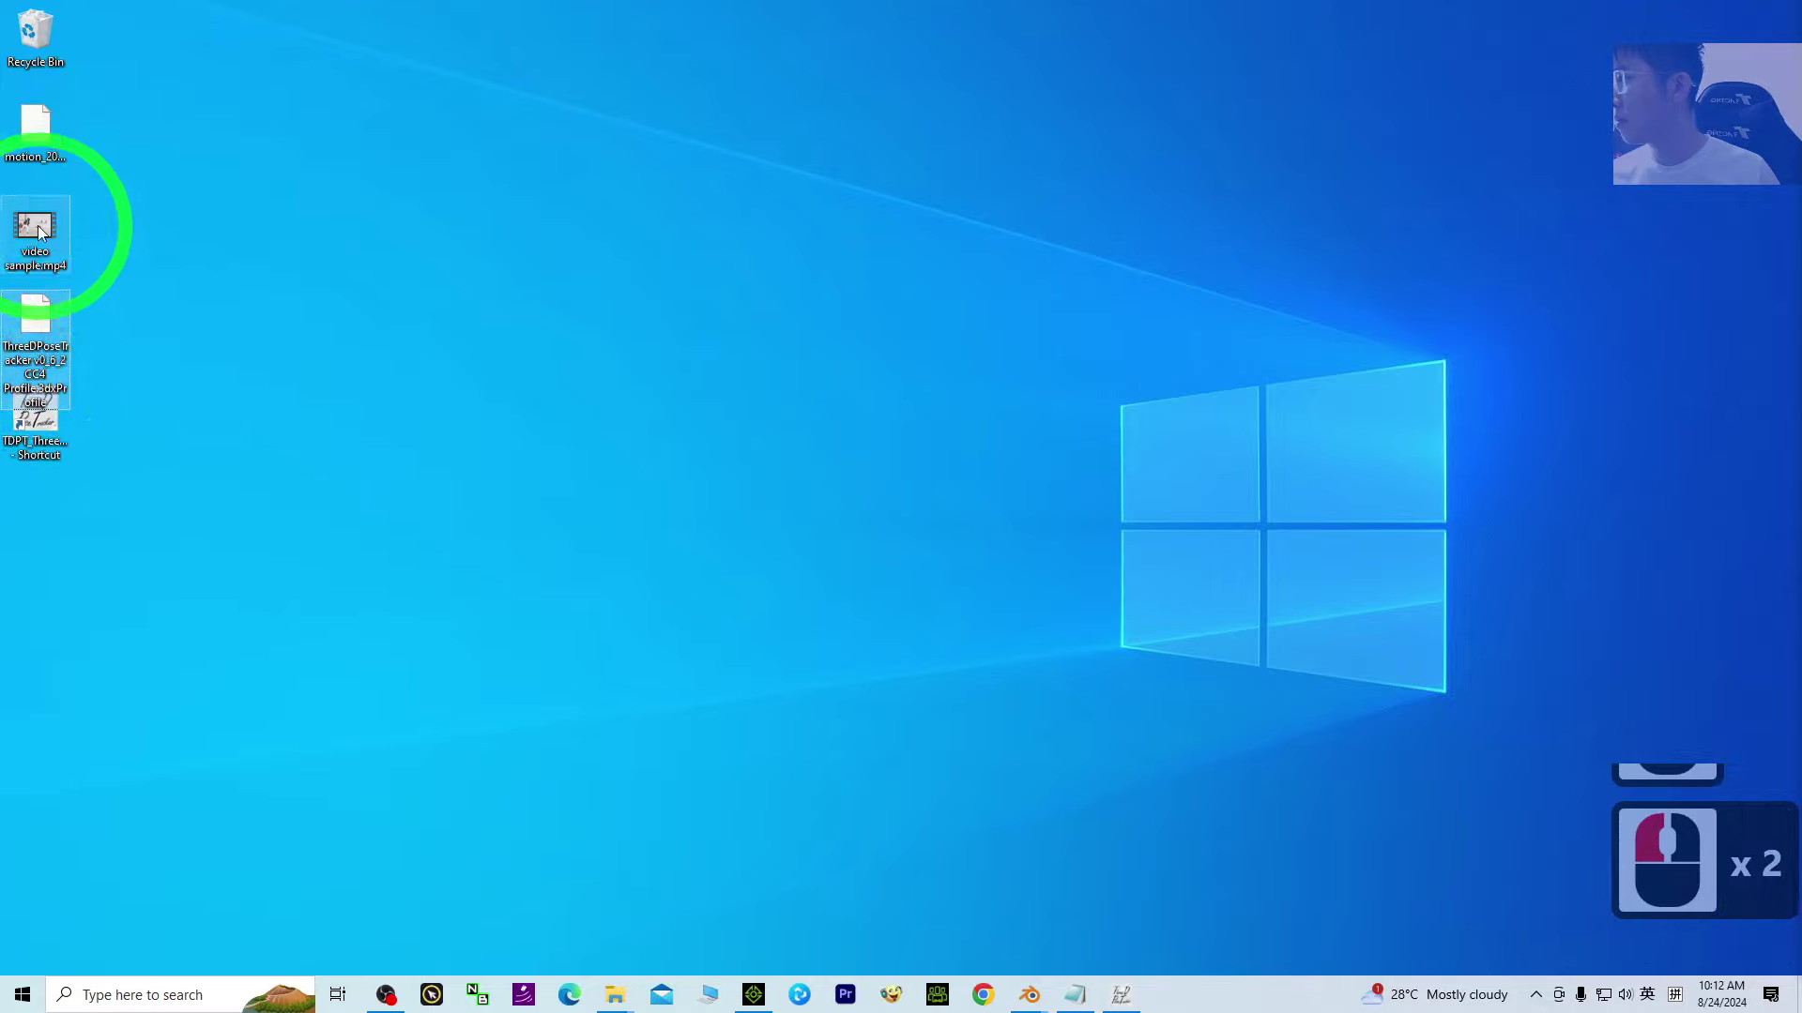
left_click(43, 232)
left_click(44, 123)
left_click(898, 603)
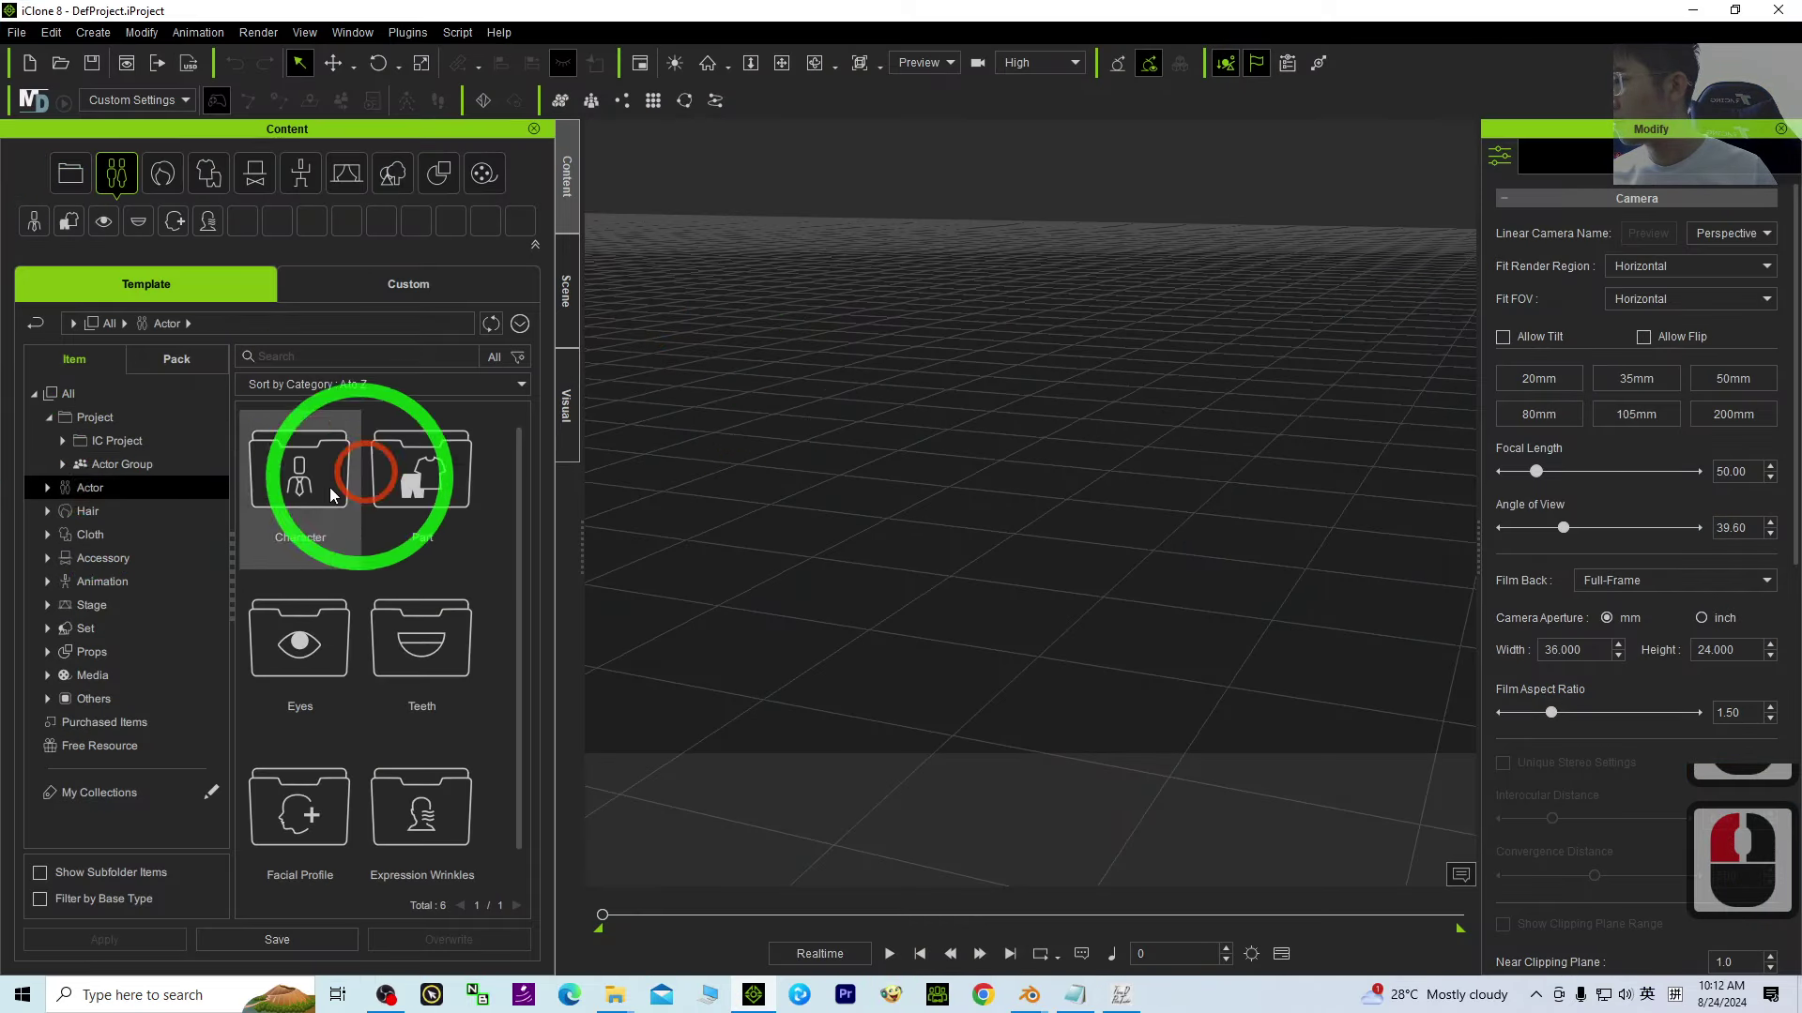
Step: Browse the Actor > Character library through the ActorCore Crowd and Actorcore collections
left_click(52, 493)
left_click(65, 515)
middle_click(175, 609)
middle_click(176, 615)
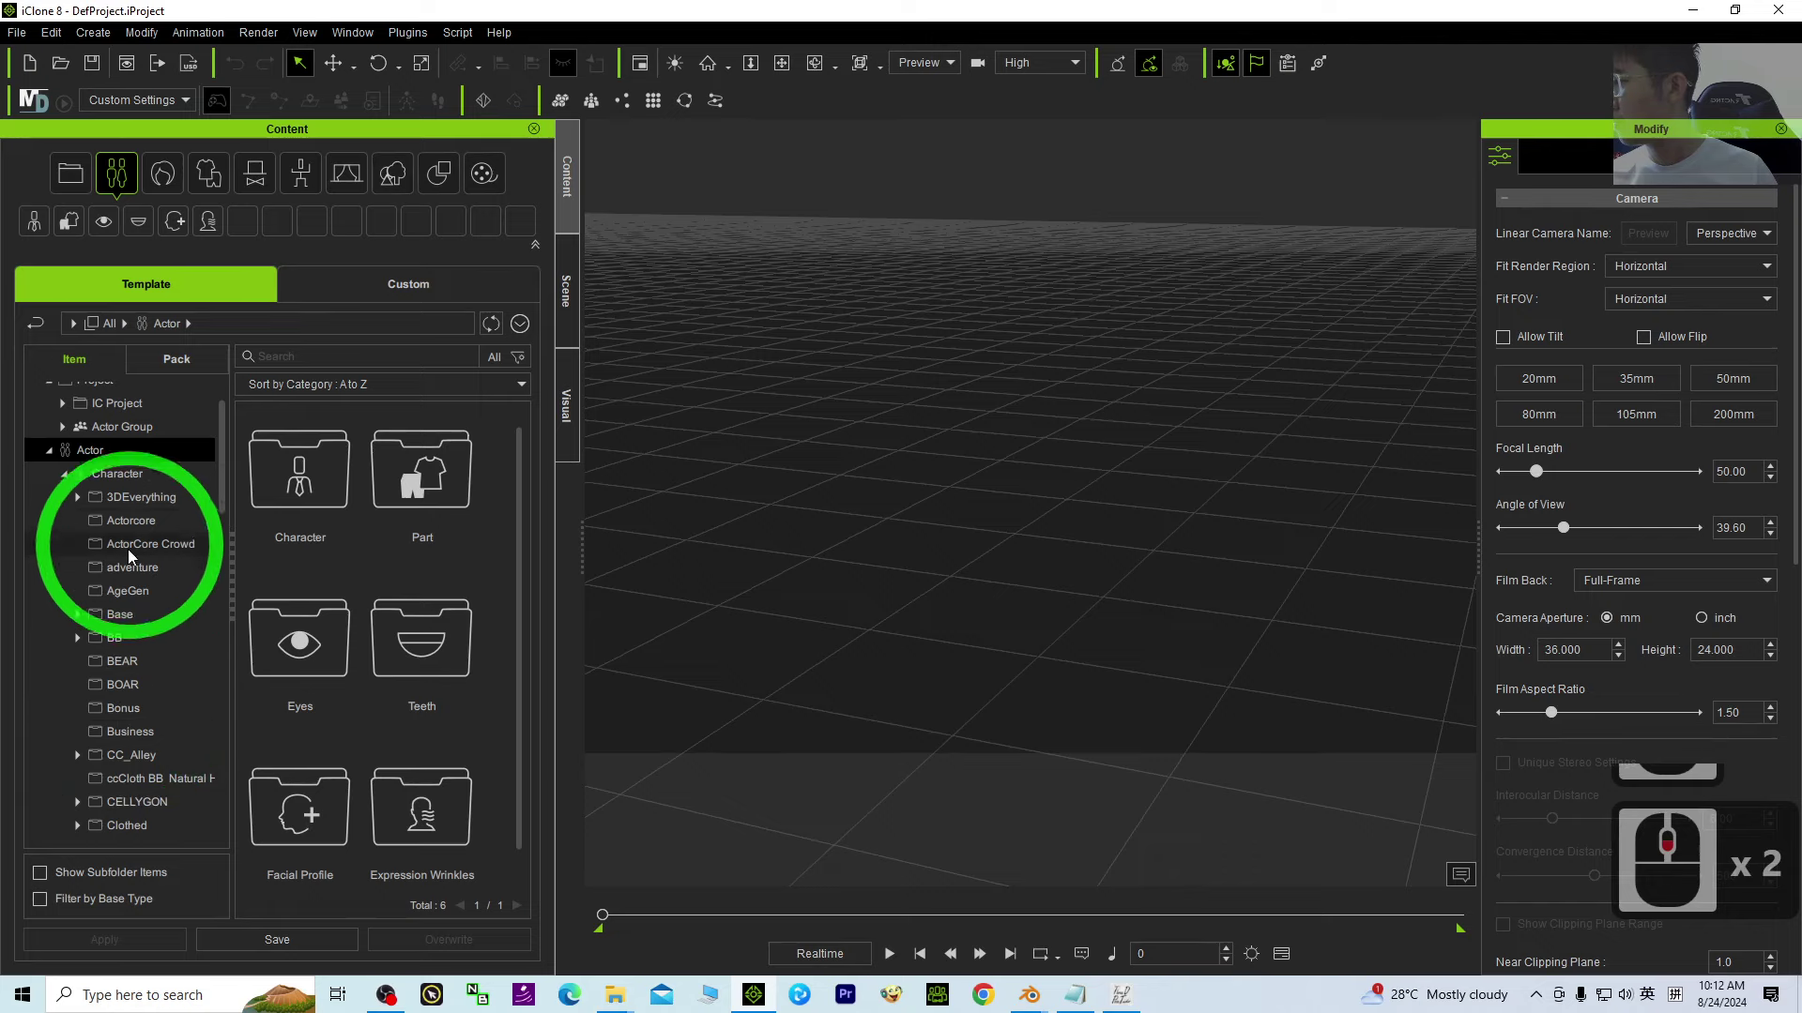
left_click(133, 565)
left_click(147, 544)
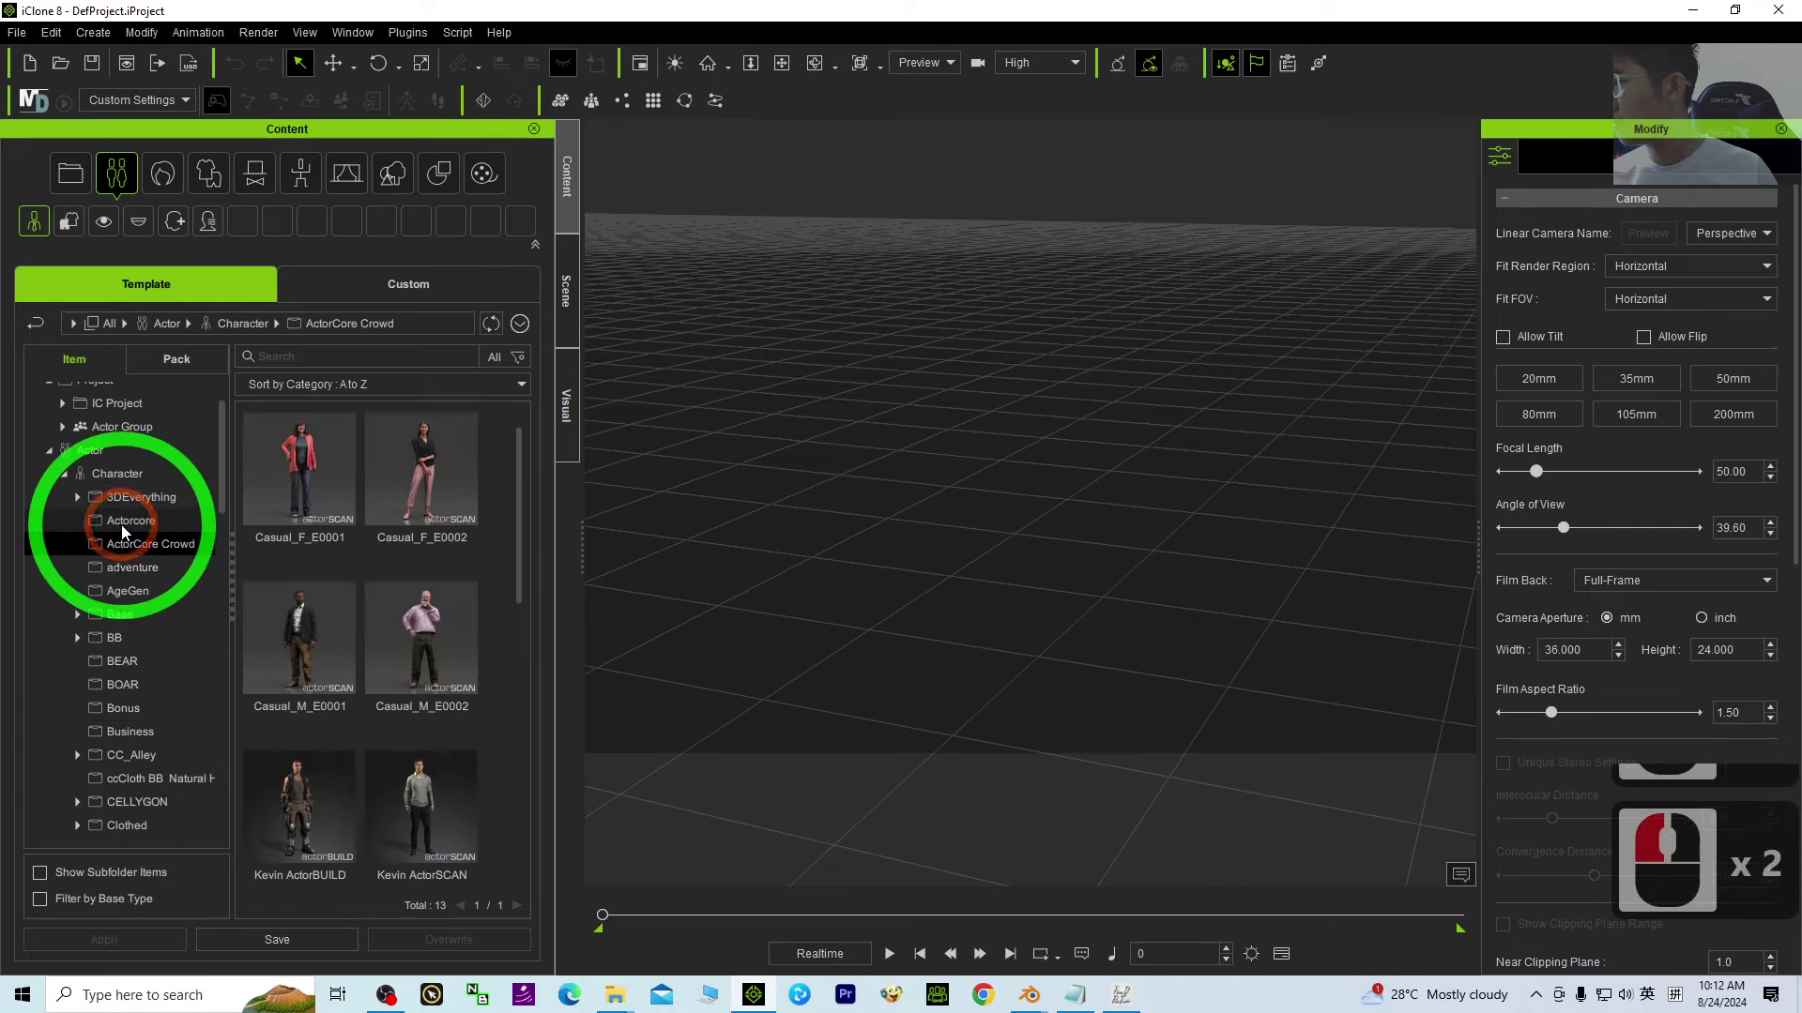
left_click(128, 531)
middle_click(399, 566)
middle_click(404, 594)
middle_click(405, 600)
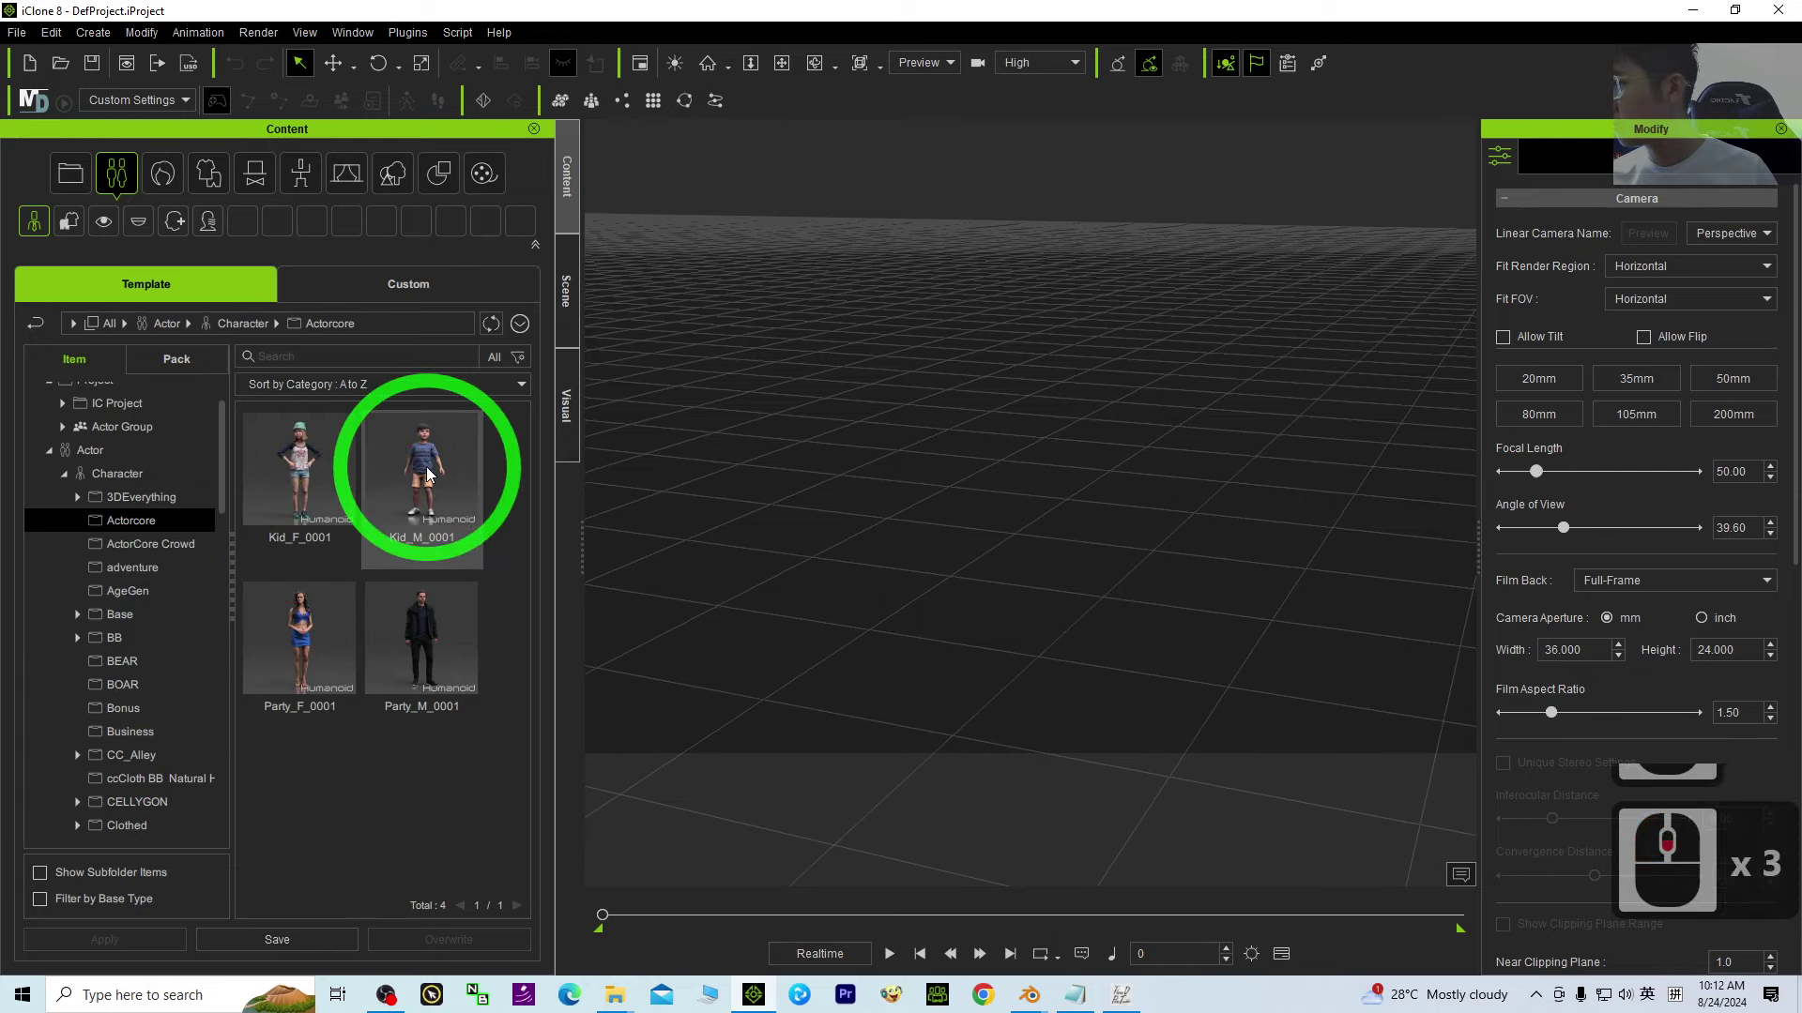
Step: Scroll through further character folders including Human Anatomy, then return to the Actorcore characters
left_click(135, 735)
middle_click(146, 713)
middle_click(172, 712)
middle_click(173, 711)
middle_click(135, 706)
middle_click(194, 791)
middle_click(193, 792)
middle_click(189, 794)
middle_click(148, 783)
middle_click(146, 781)
left_click(137, 781)
middle_click(150, 764)
middle_click(151, 764)
left_click(126, 759)
left_click(151, 734)
middle_click(161, 646)
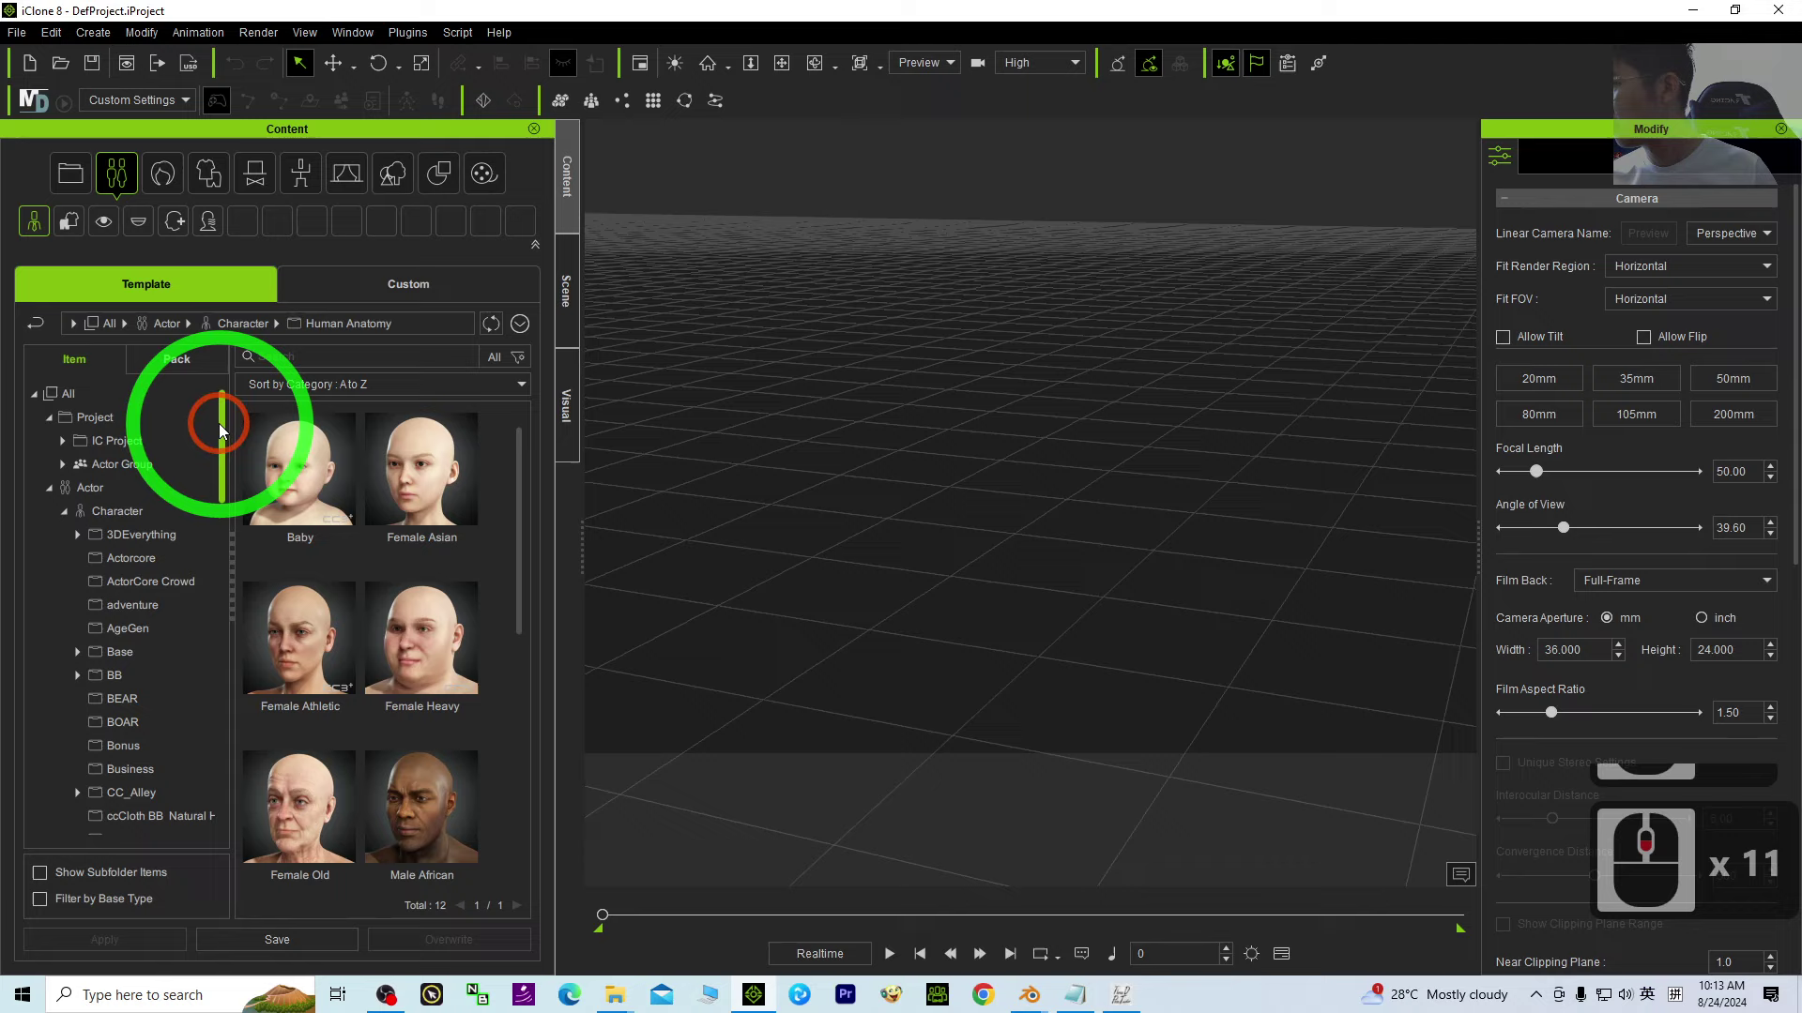
left_click(226, 421)
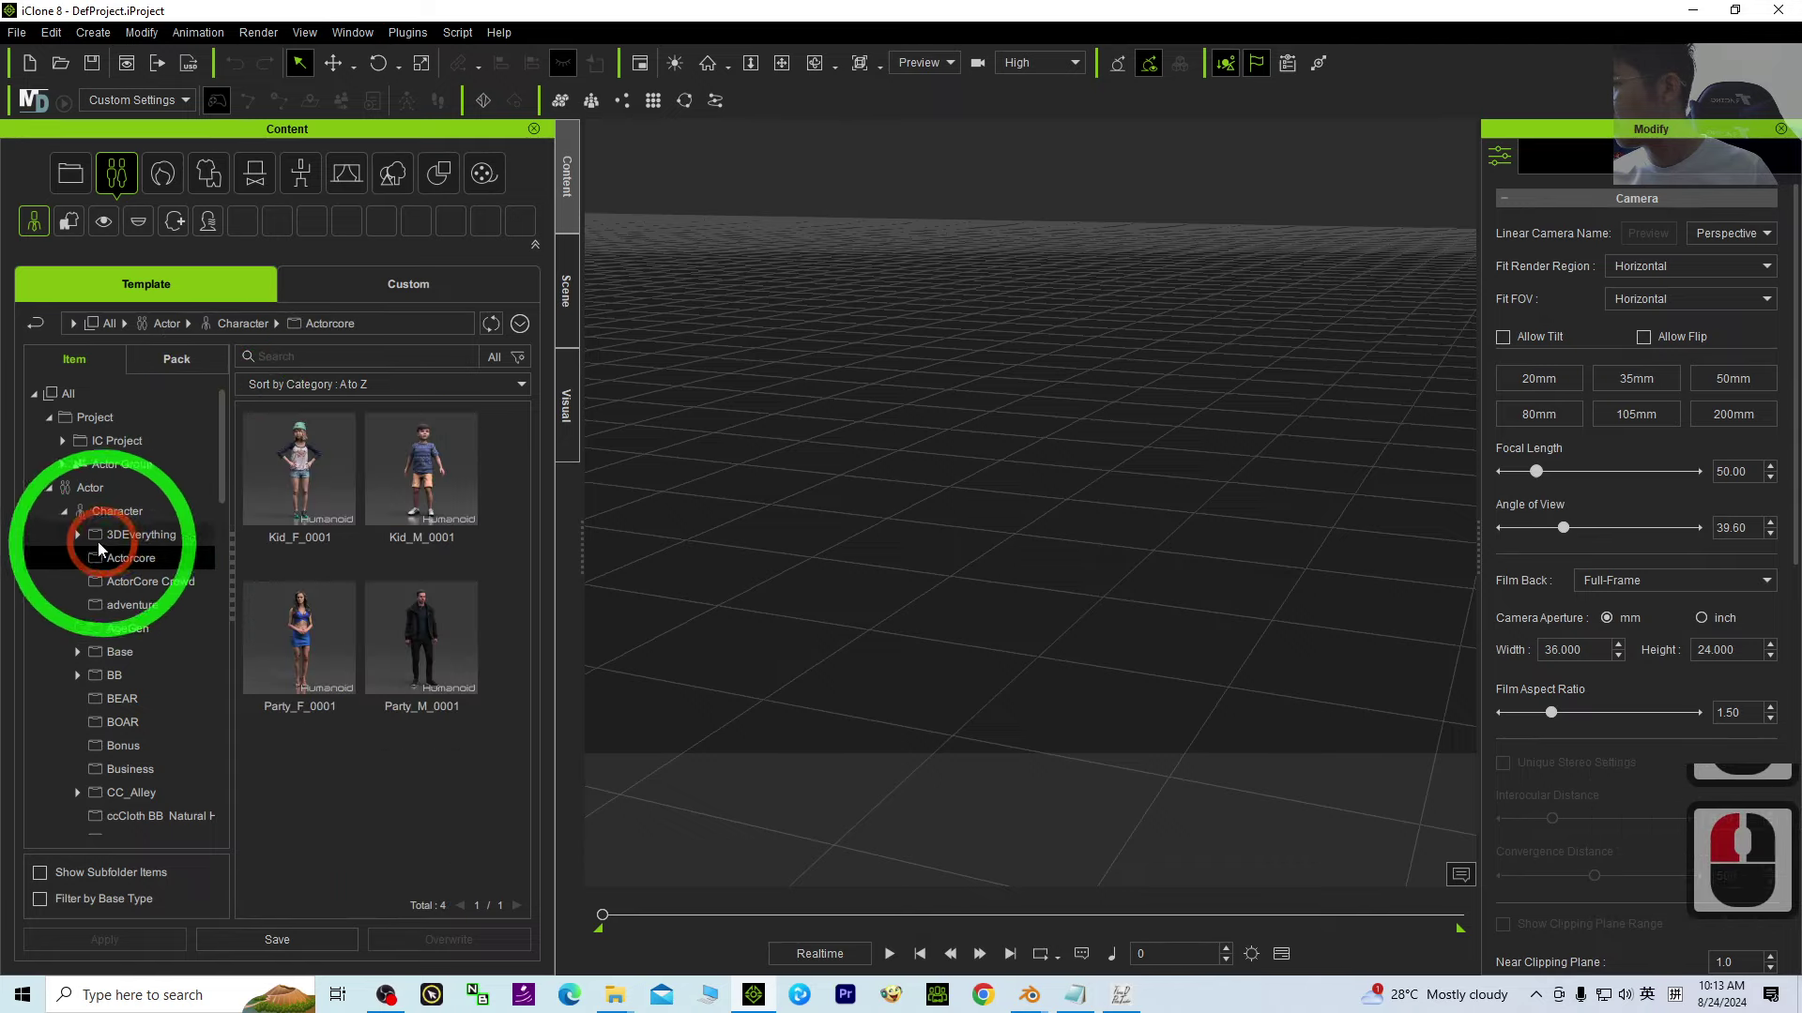
Step: Show the 3DEverything > Doctor's_Office characters in the library
left_click(82, 543)
left_click(149, 562)
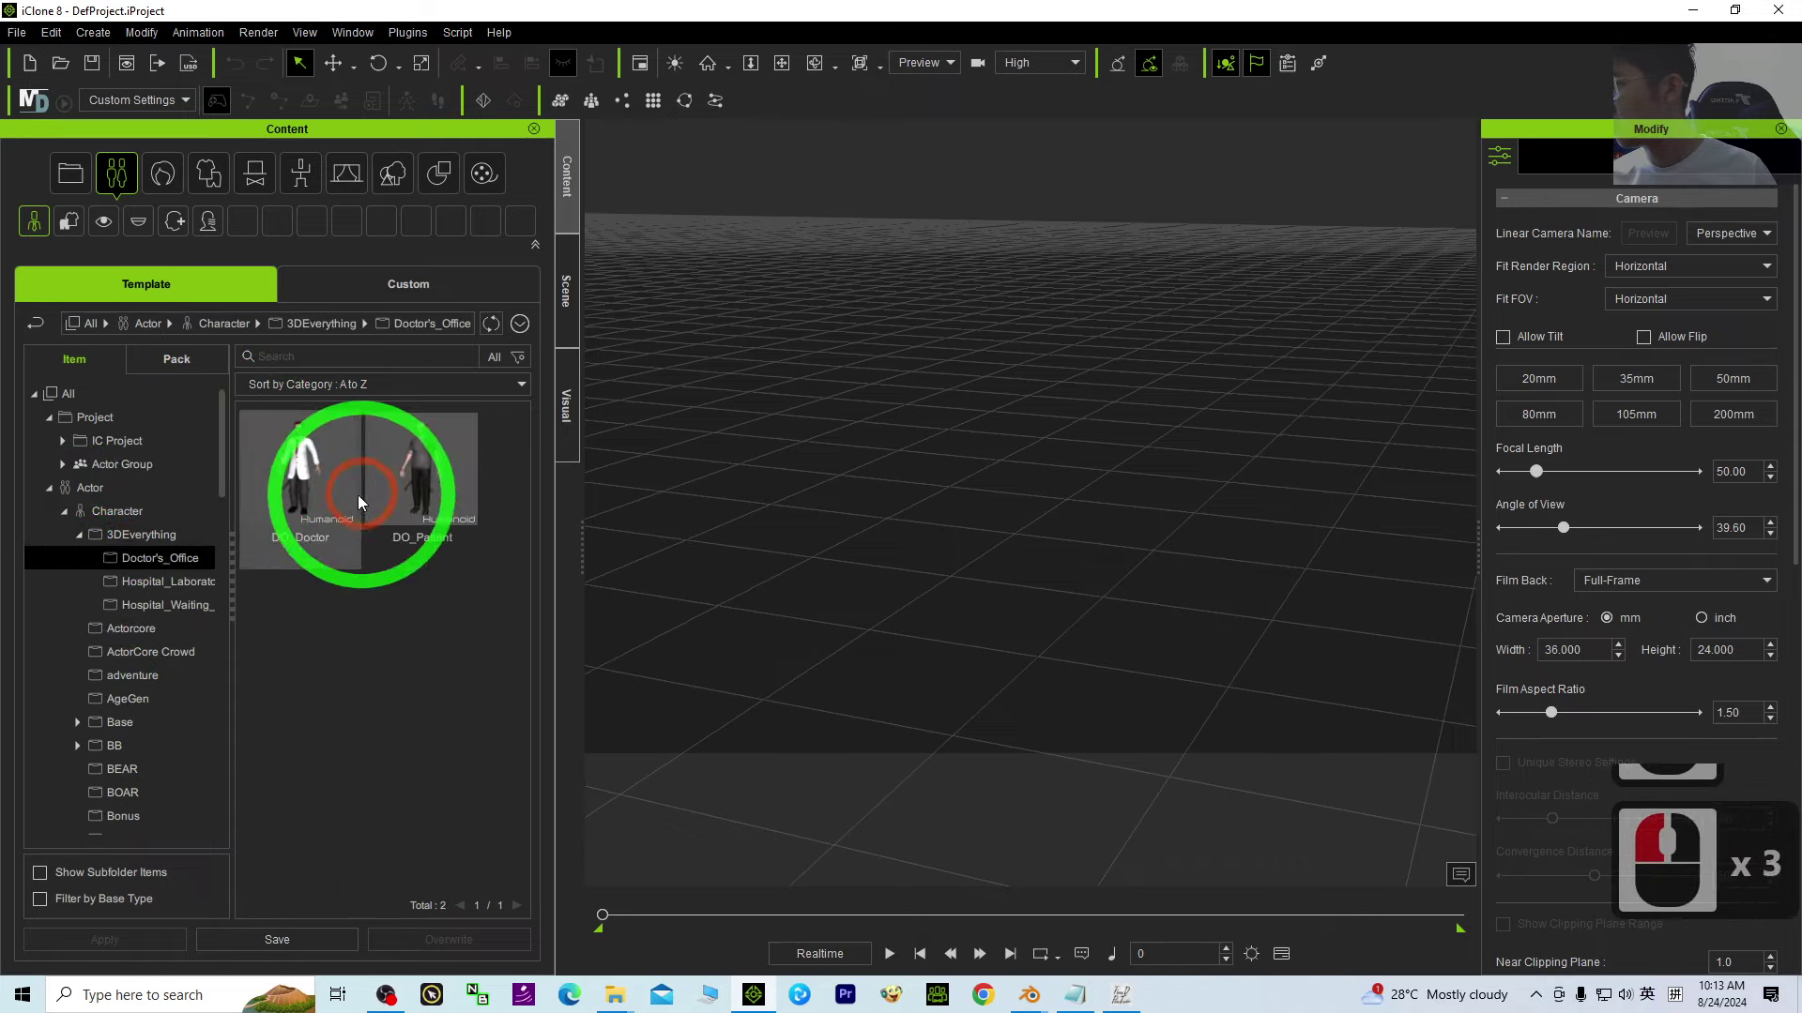
Step: Add DO_Doctor to the scene and drop the saved BVH motion file onto him, raising the missing-profile warning
left_click(1060, 657)
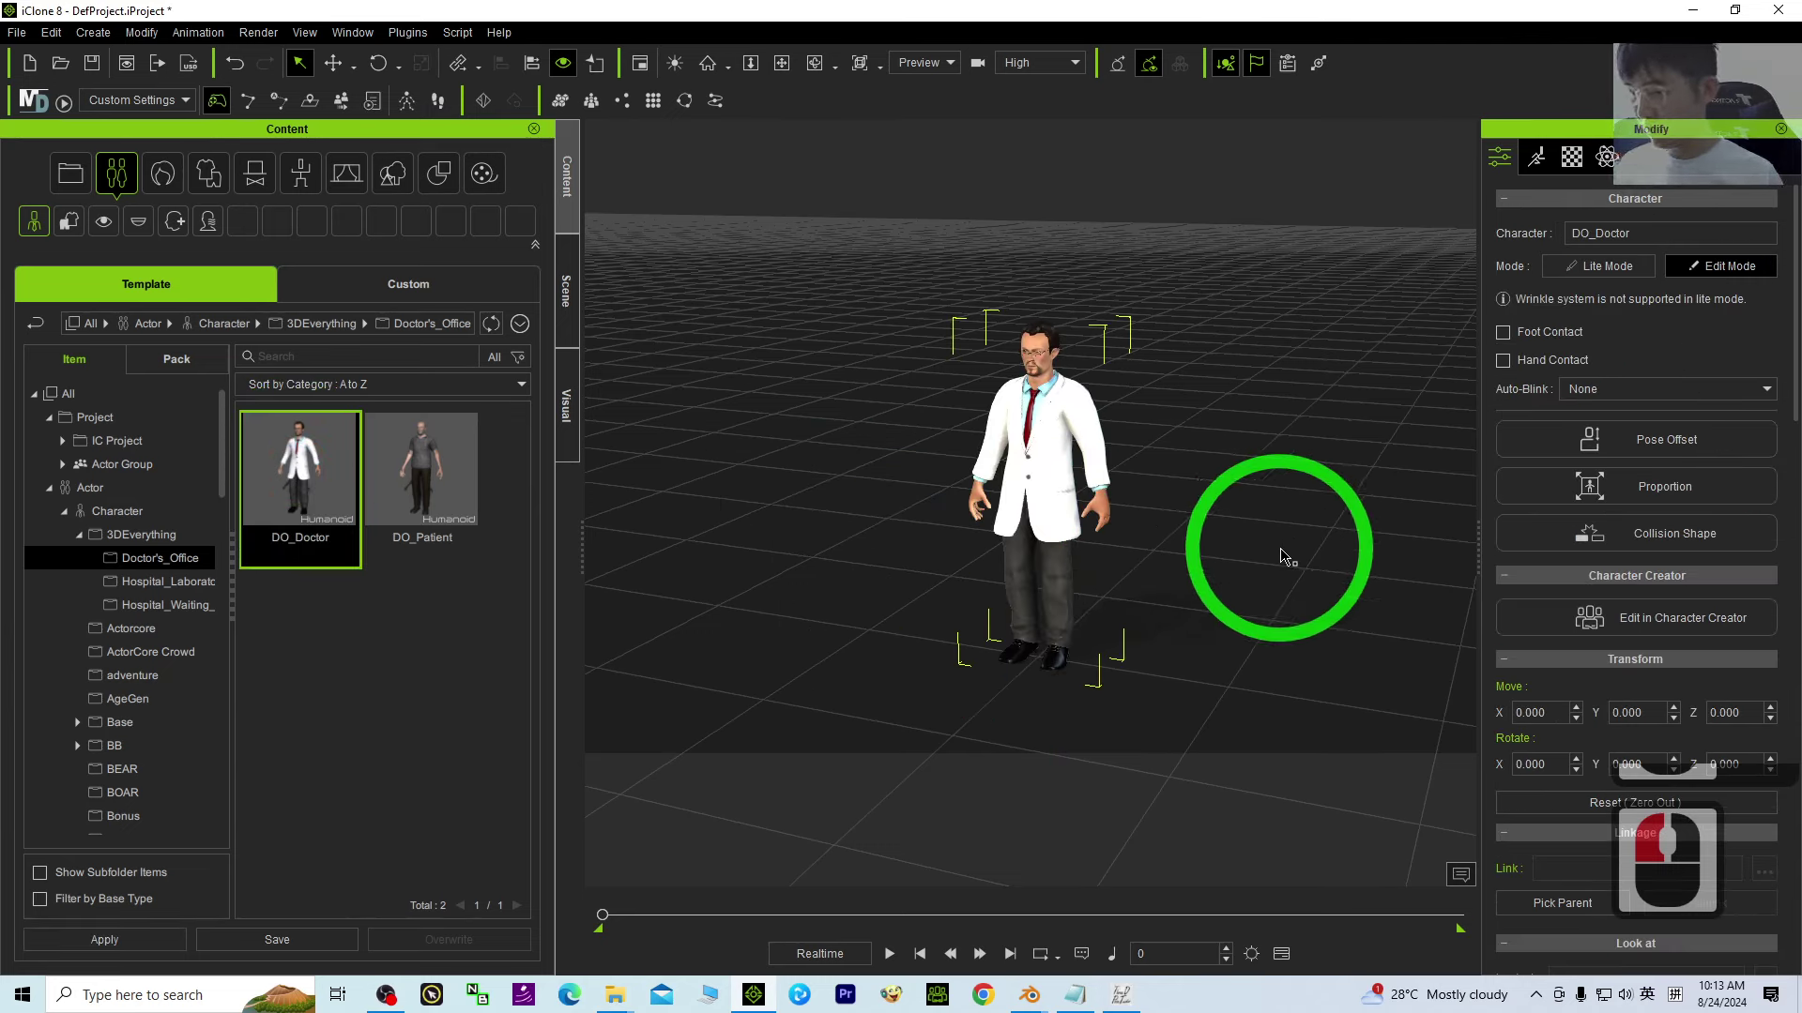
key("ctrl+a")
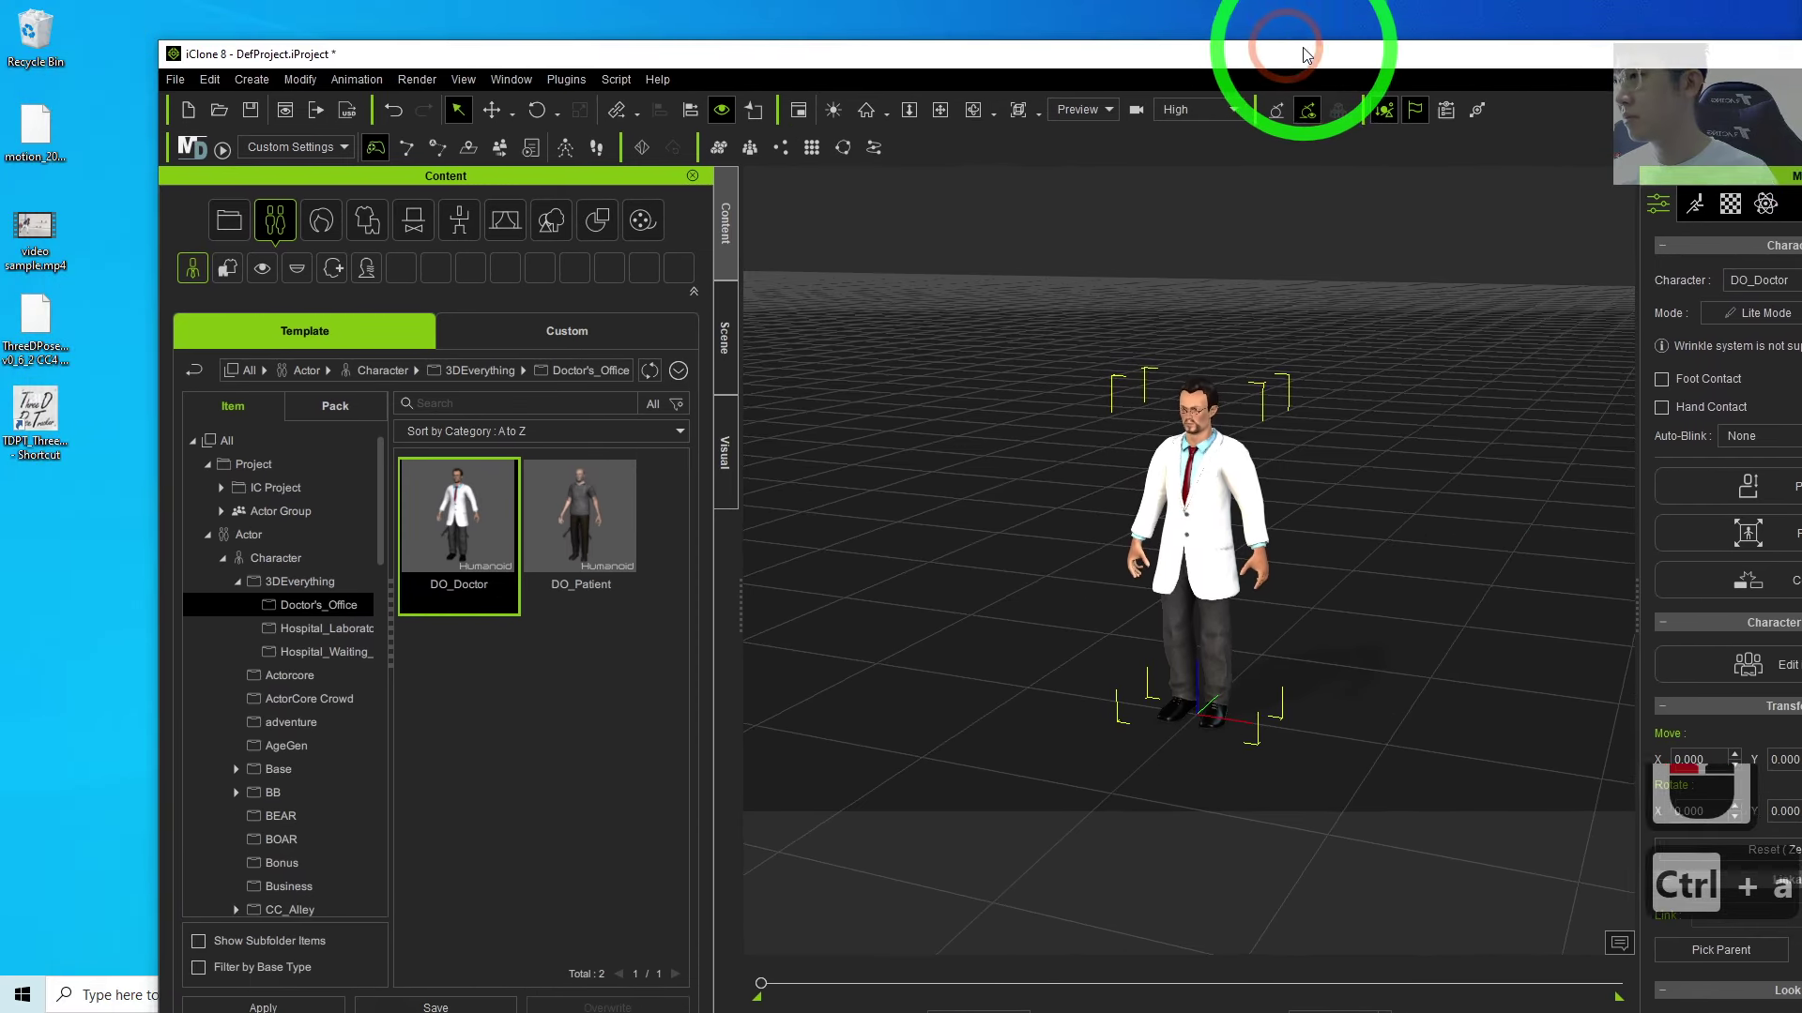
left_click(1294, 47)
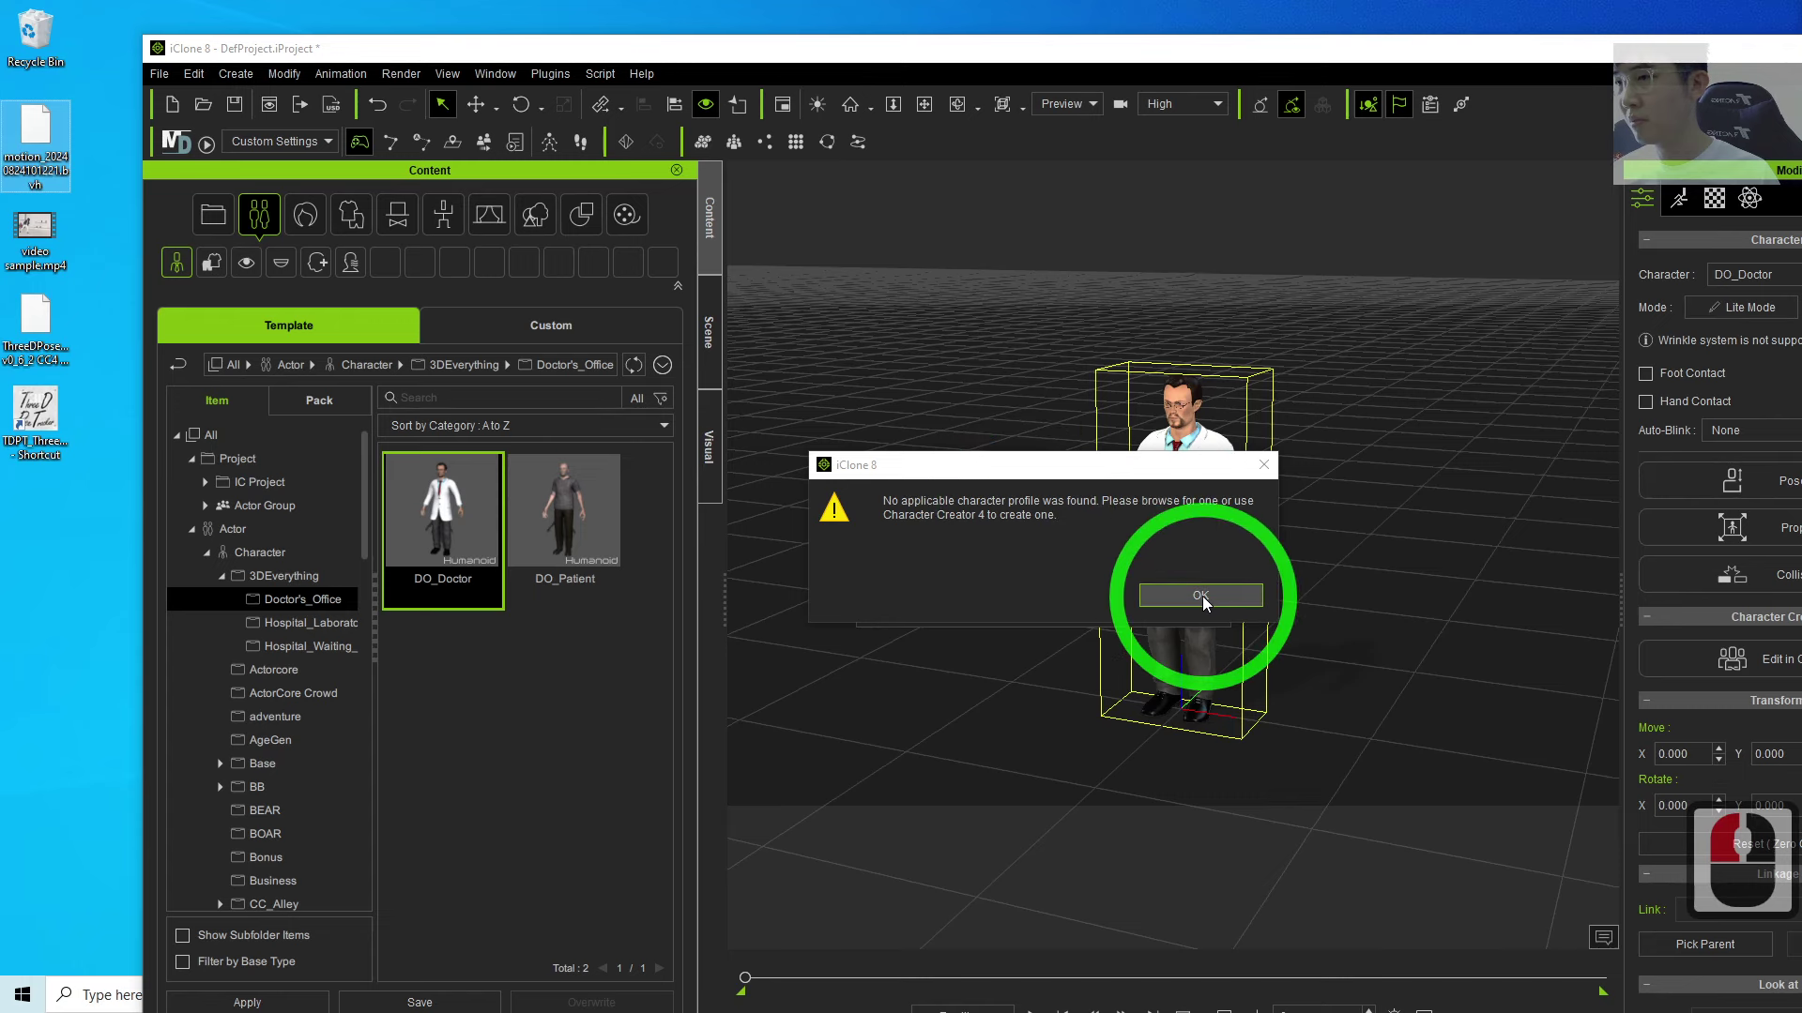
Step: Dismiss the warning, choose the ThreeDPoseTracker v0_6_2 CC4 .3dxProfile and convert the motion with it
left_click(1210, 601)
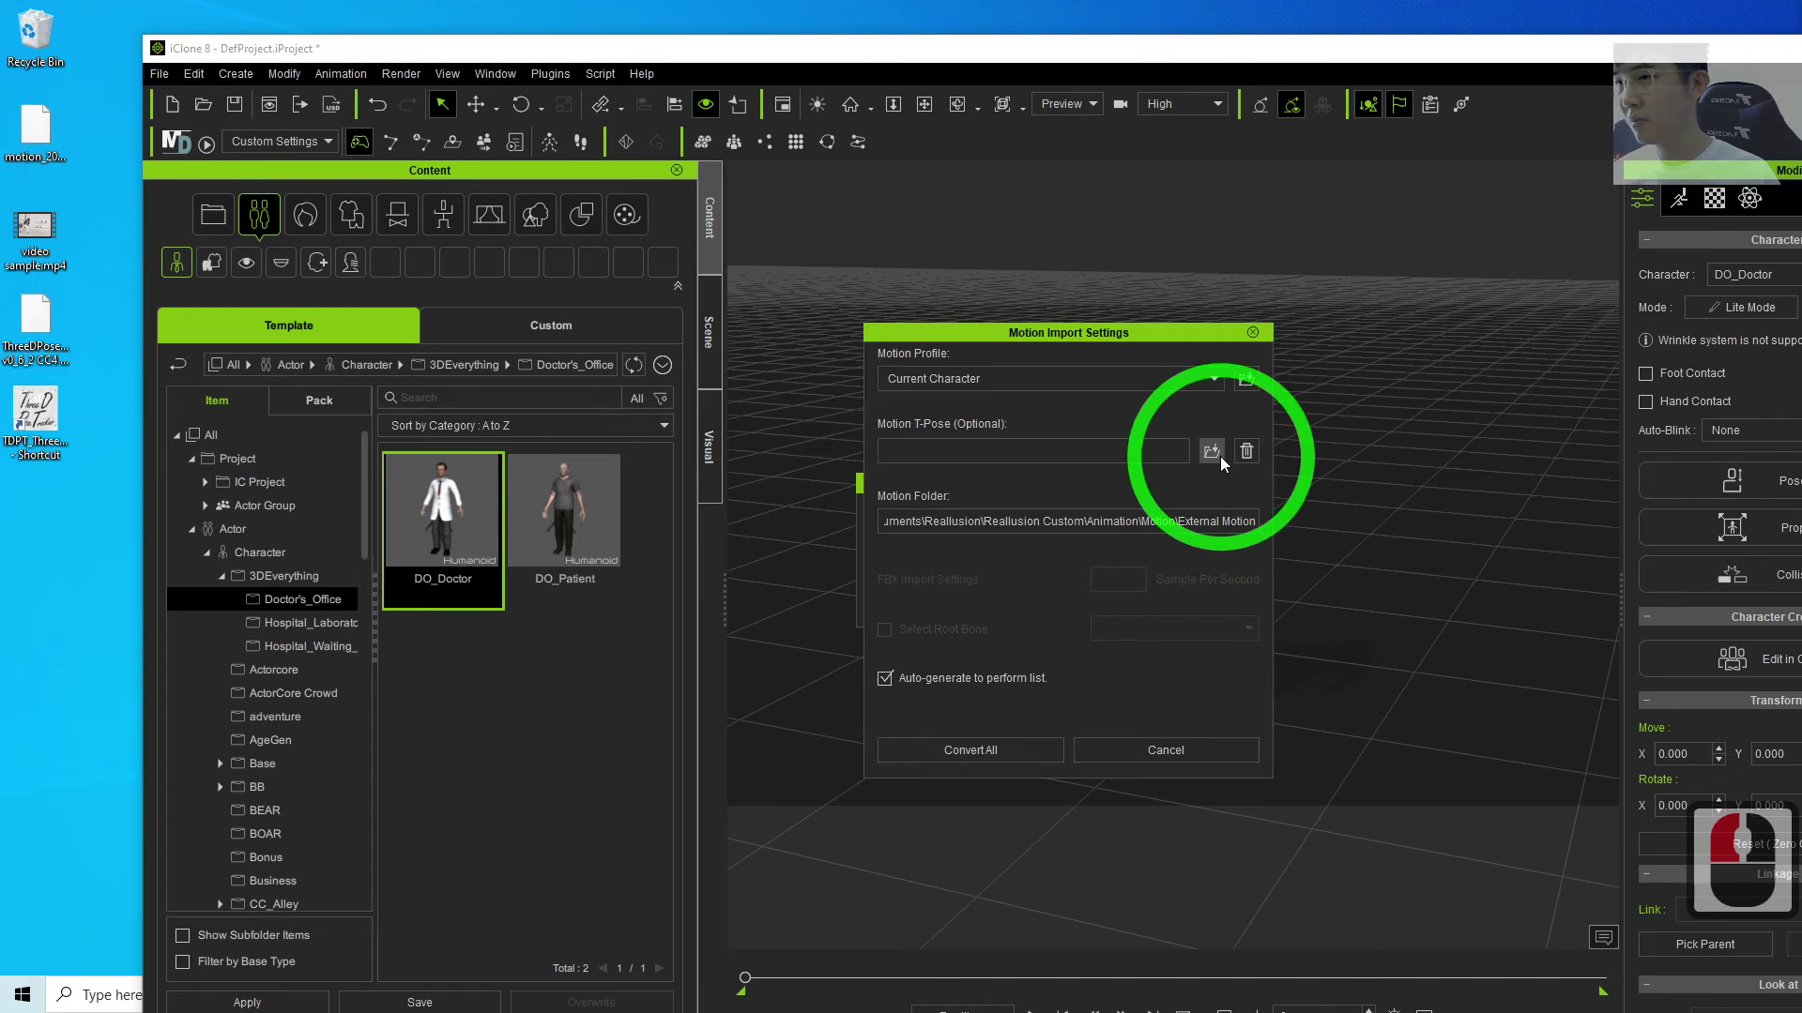
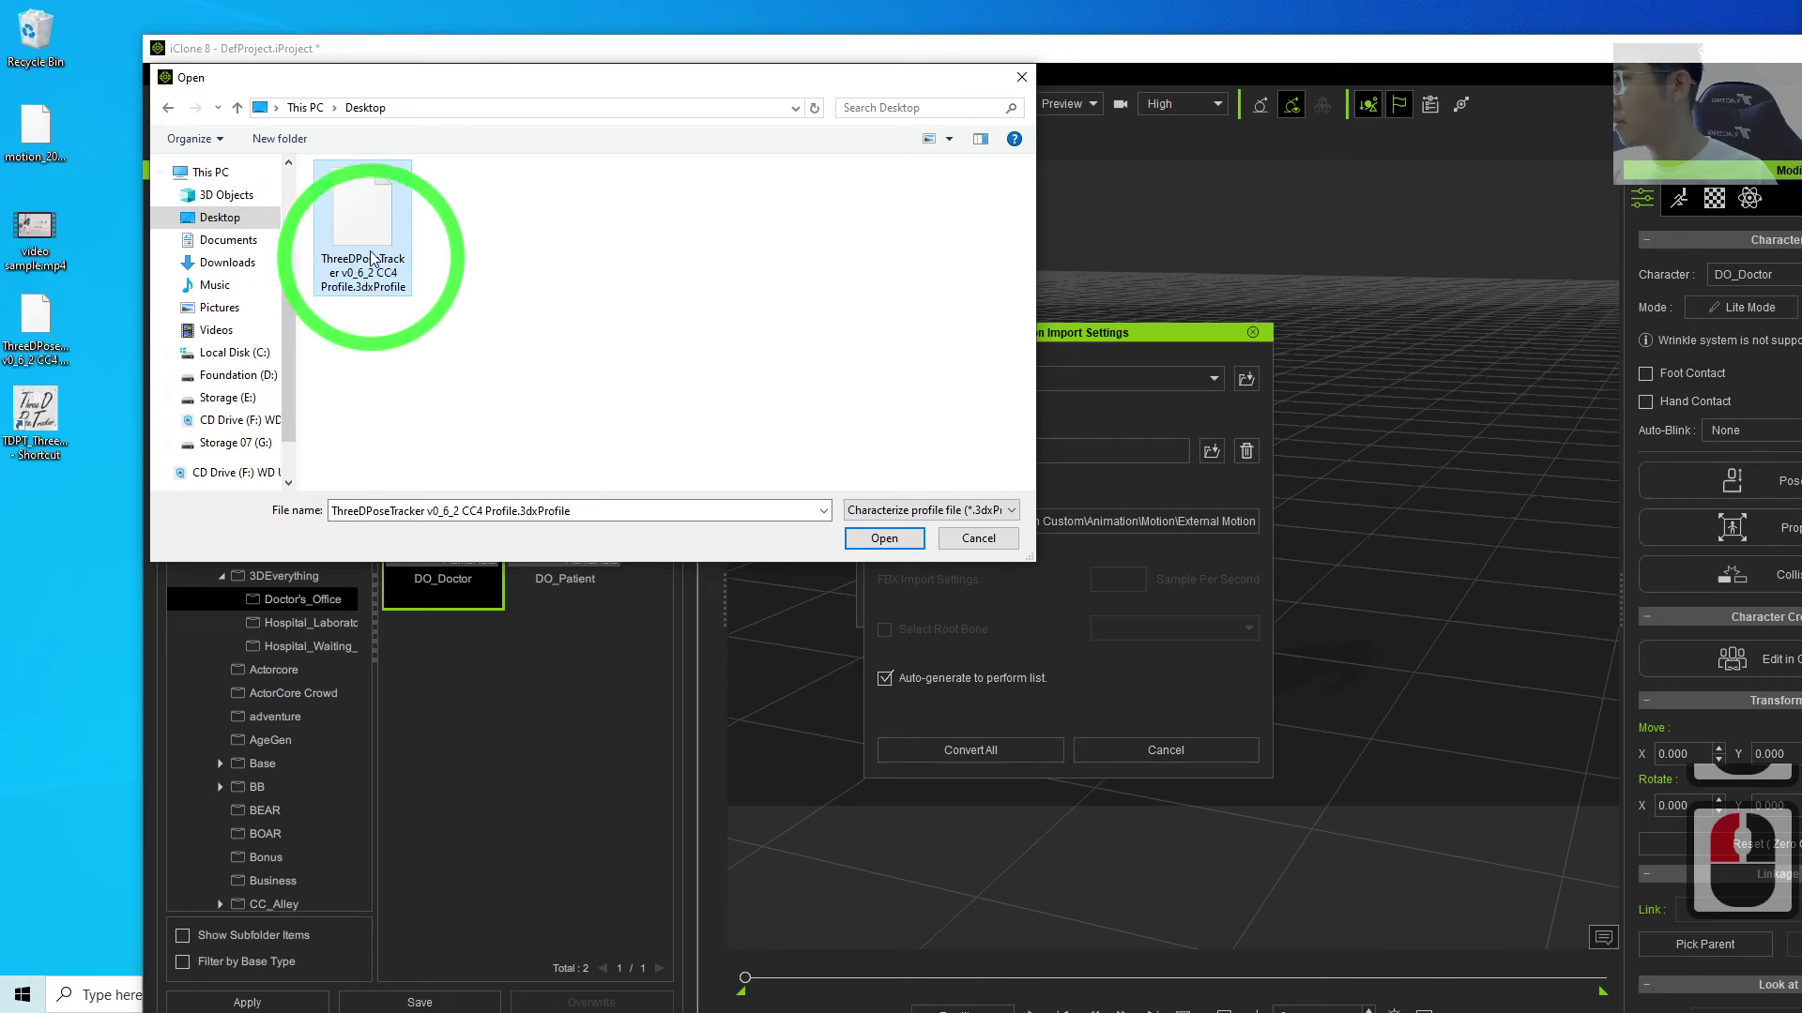
left_click(379, 232)
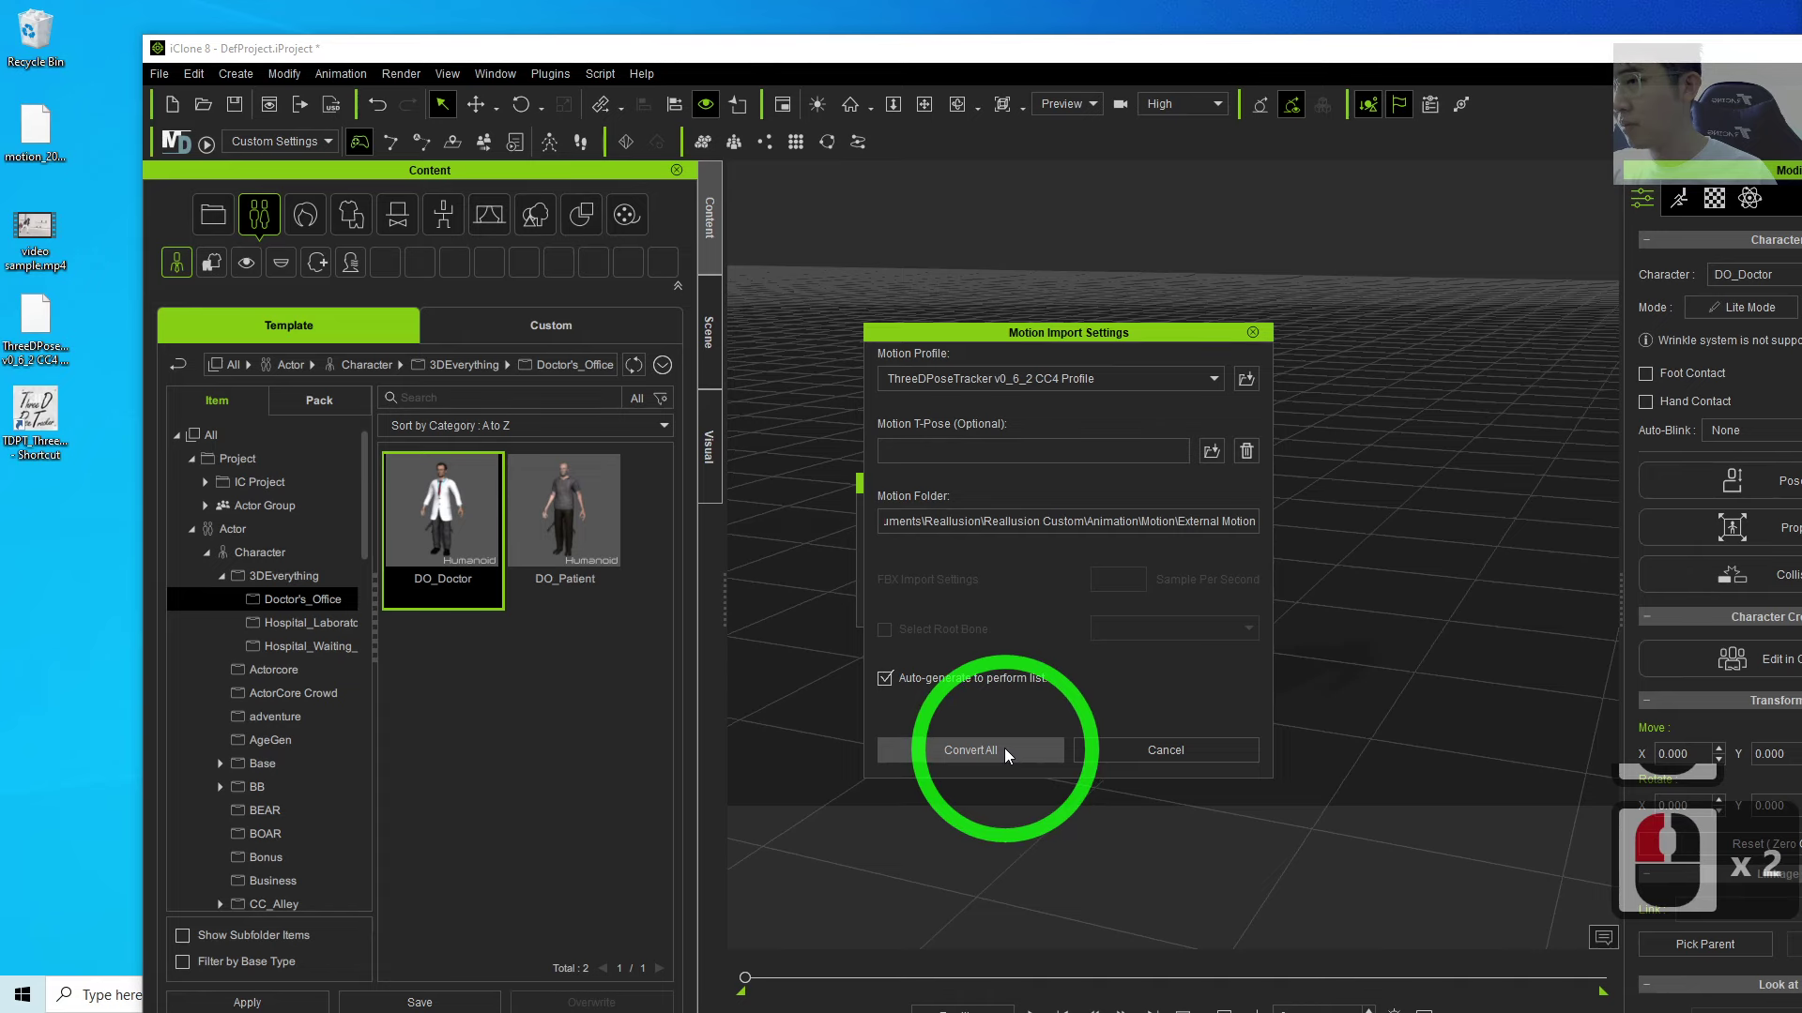
left_click(1012, 753)
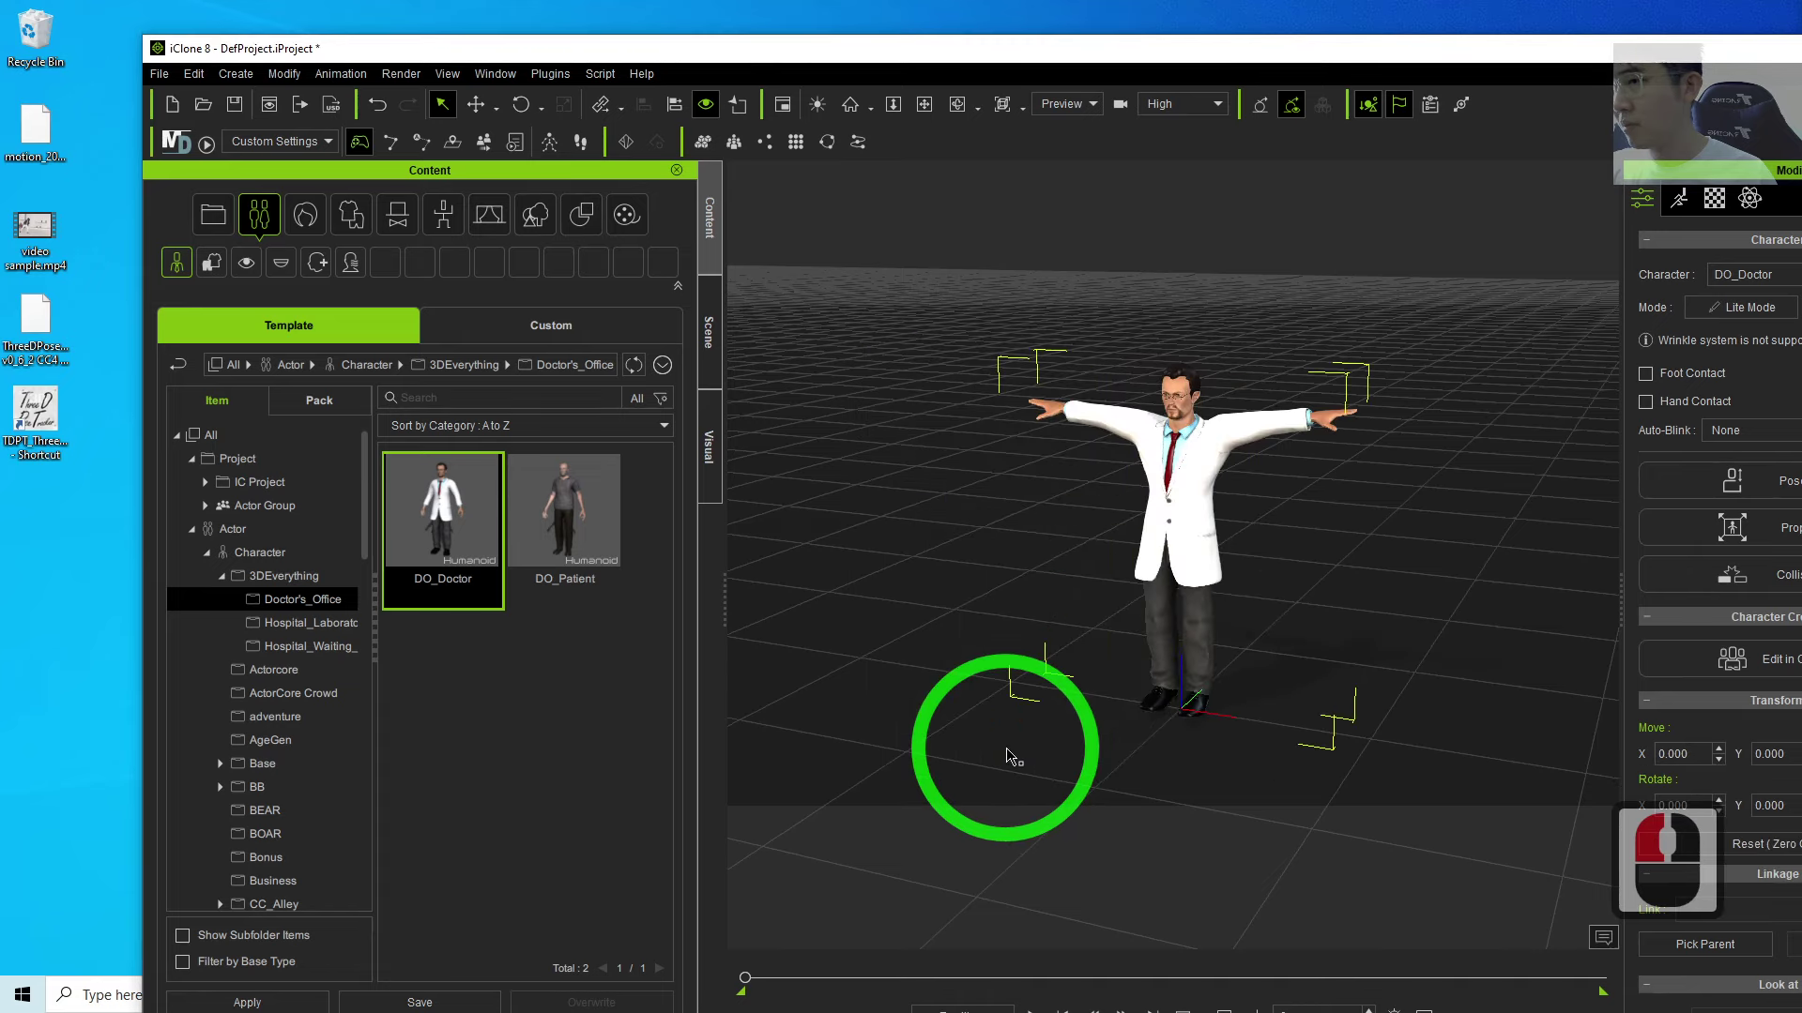
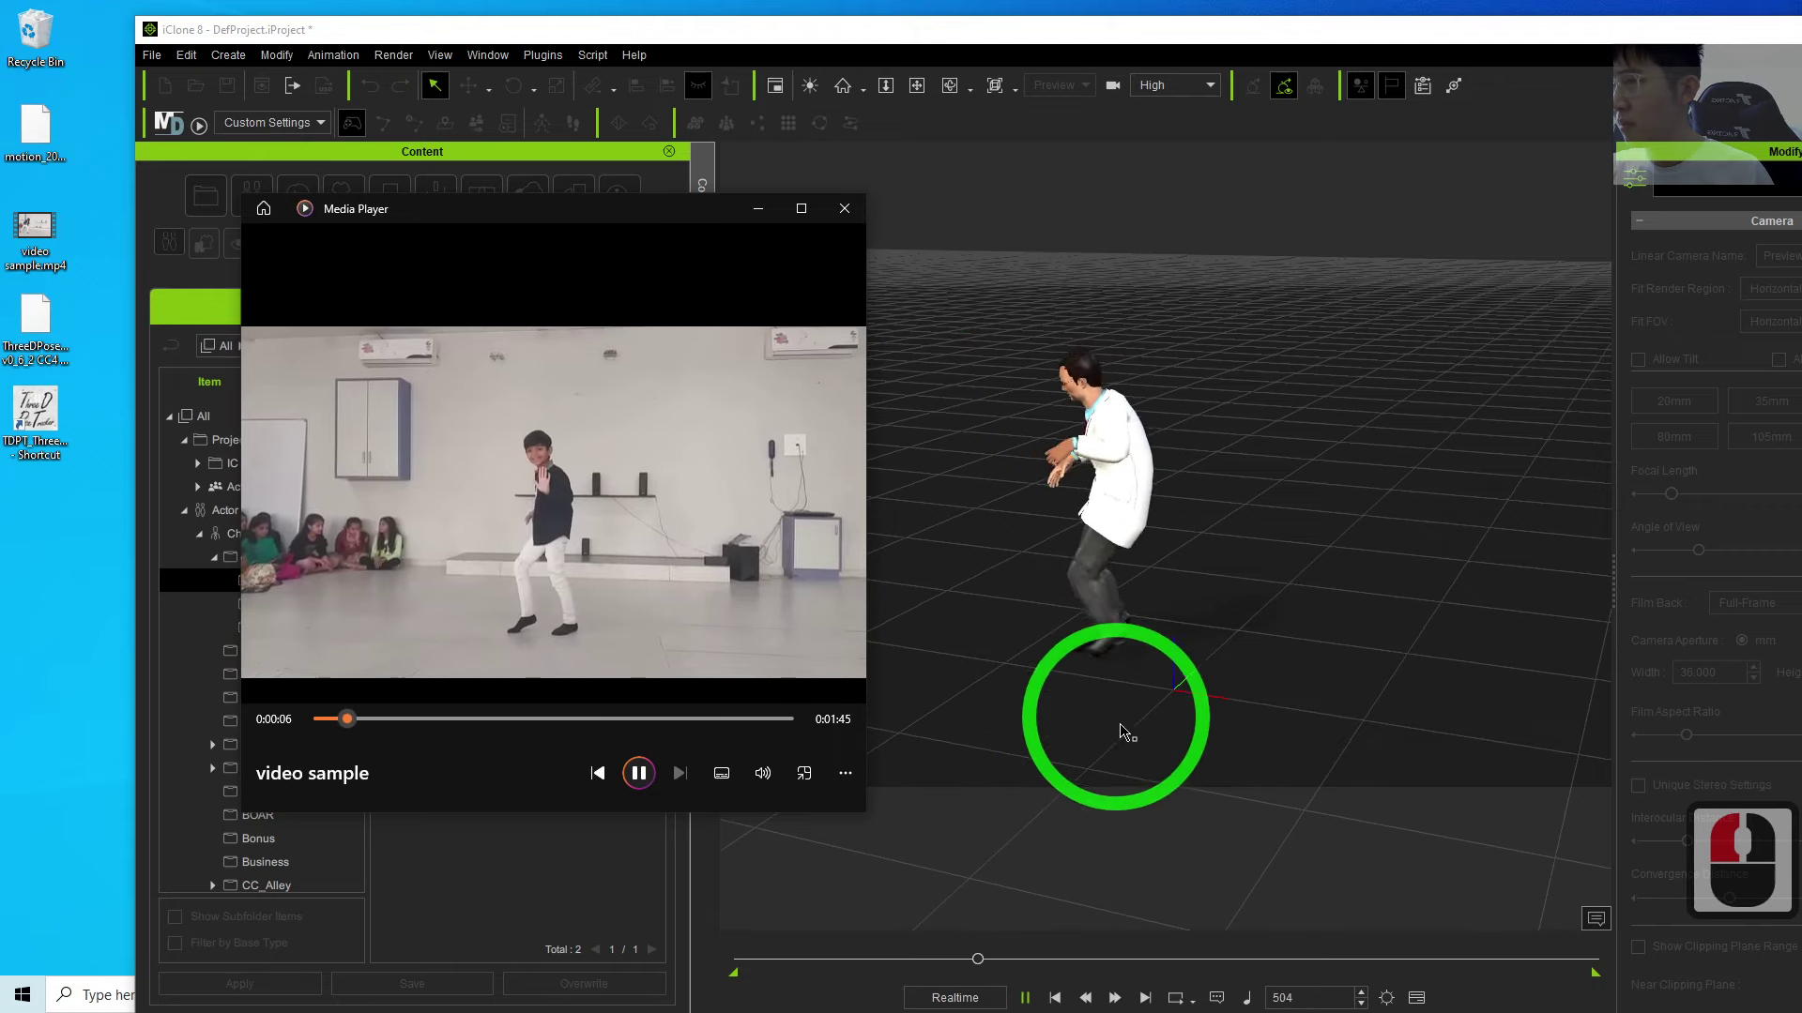
Step: Play the doctor's converted dance motion alongside the sample video
left_click(849, 218)
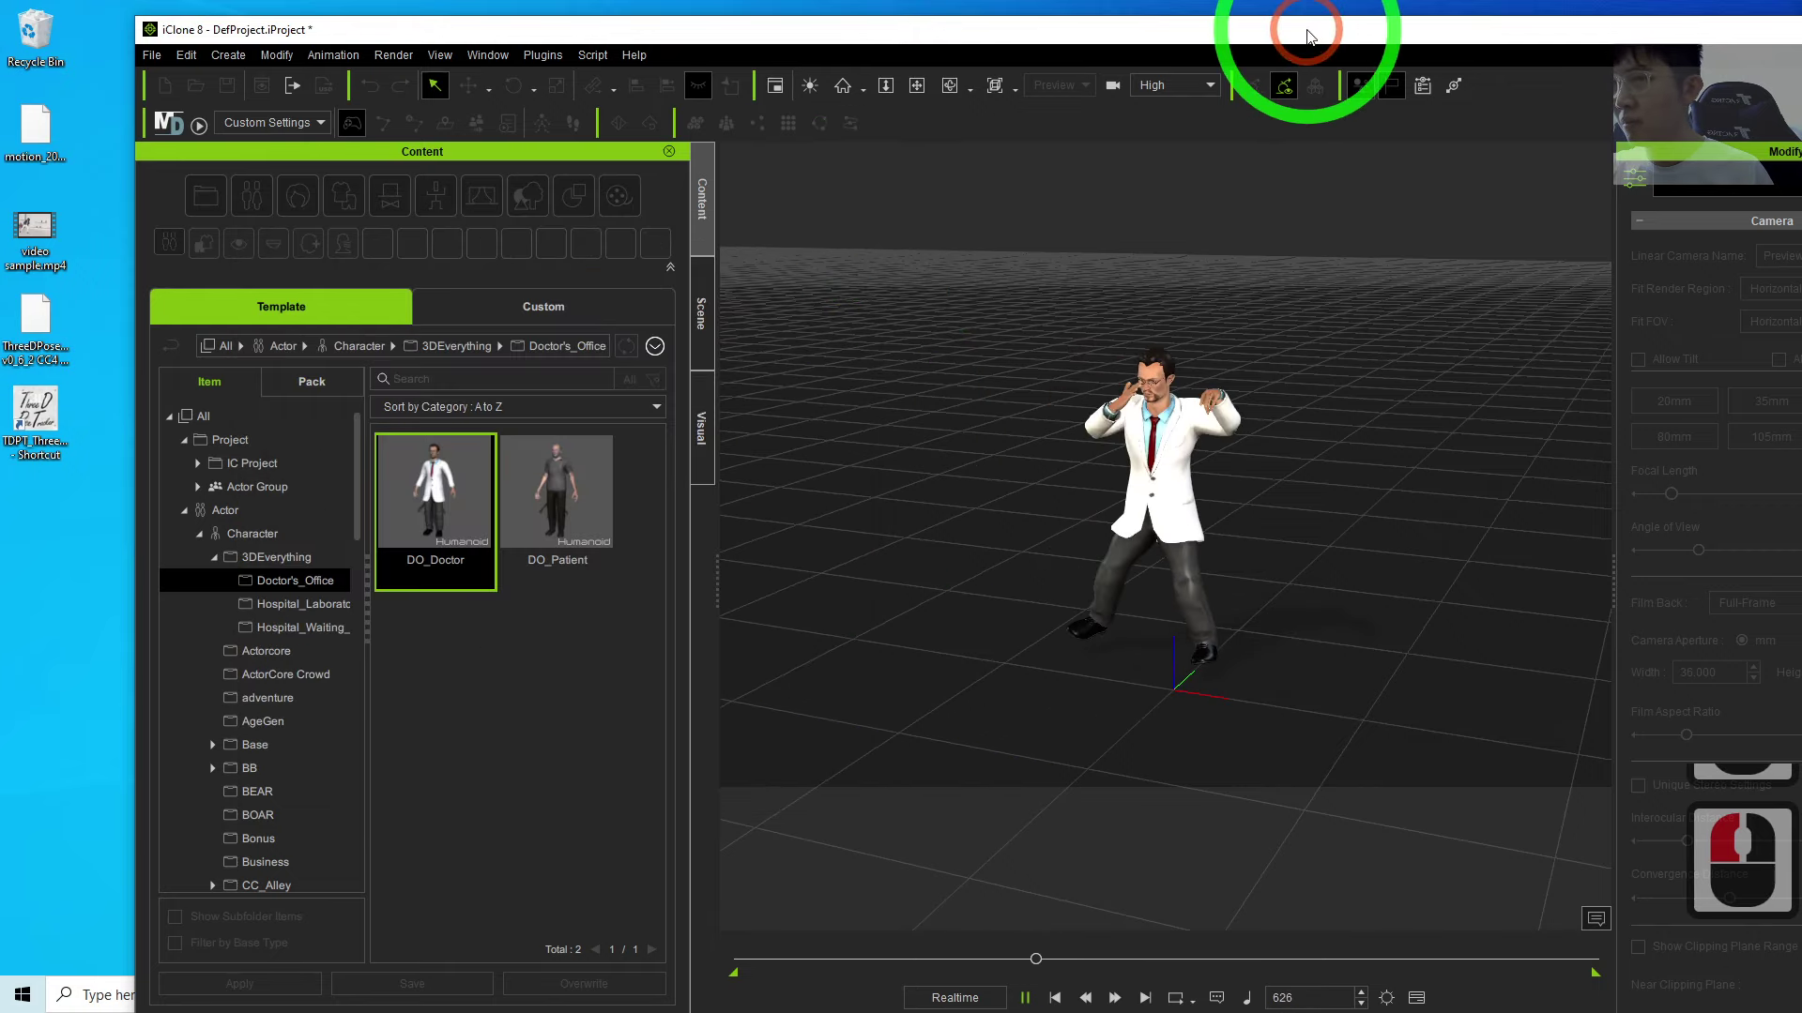